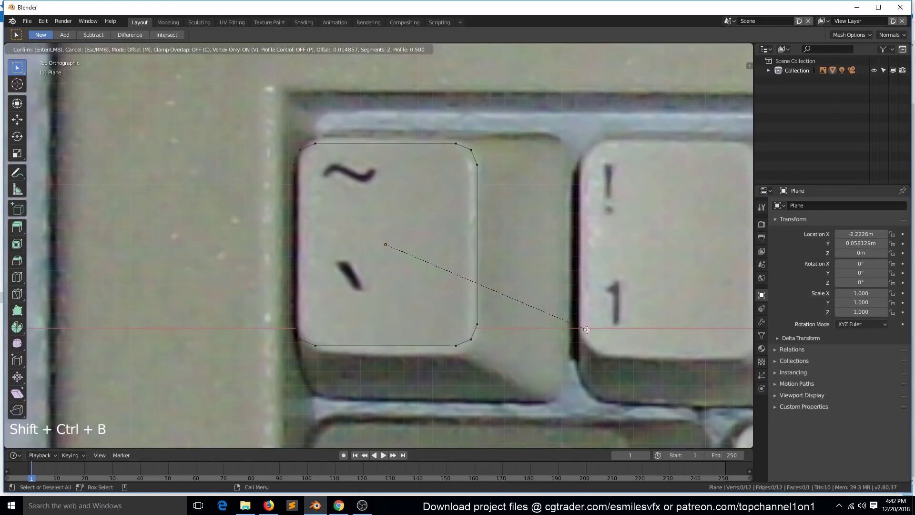
# Step: Bevel the plane's corners, raise it on Z and extrude a tapered top scaled inward over the tilde key
pyautogui.click(589, 332)
pyautogui.press('a')
pyautogui.press('`')
pyautogui.press('Tab')
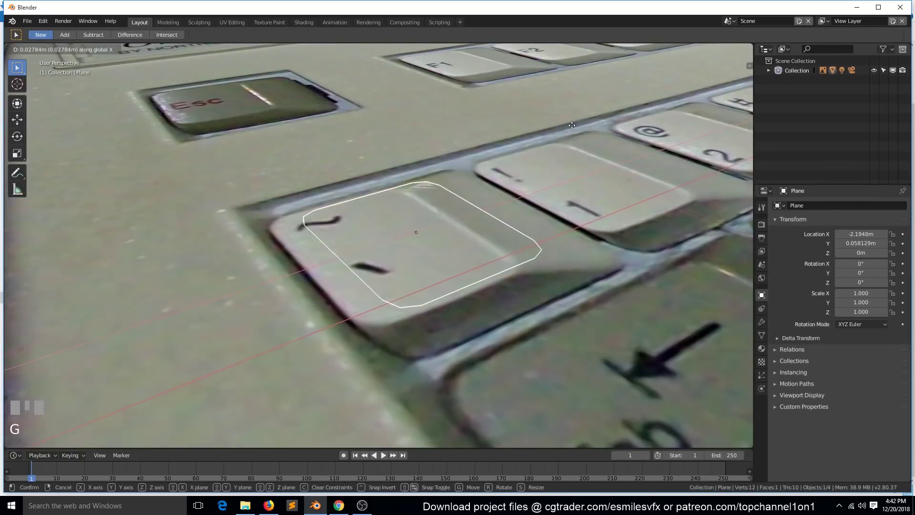
pyautogui.click(820, 160)
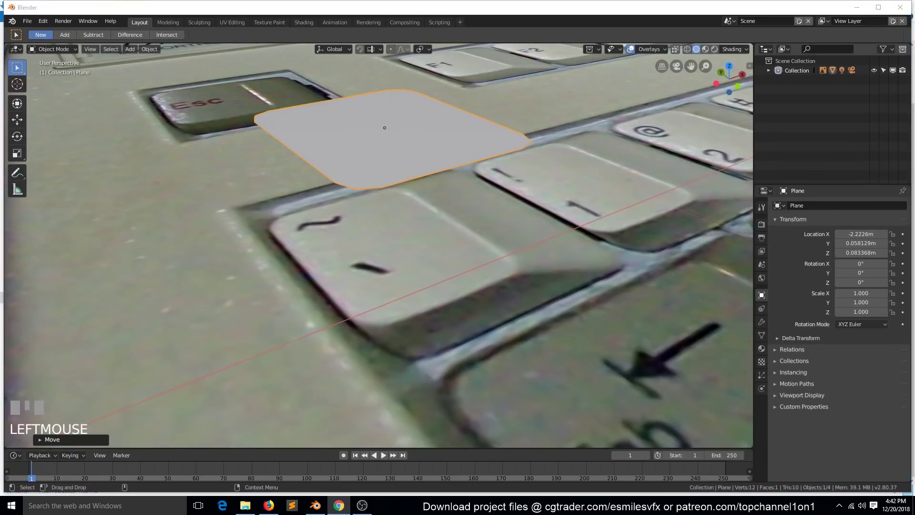
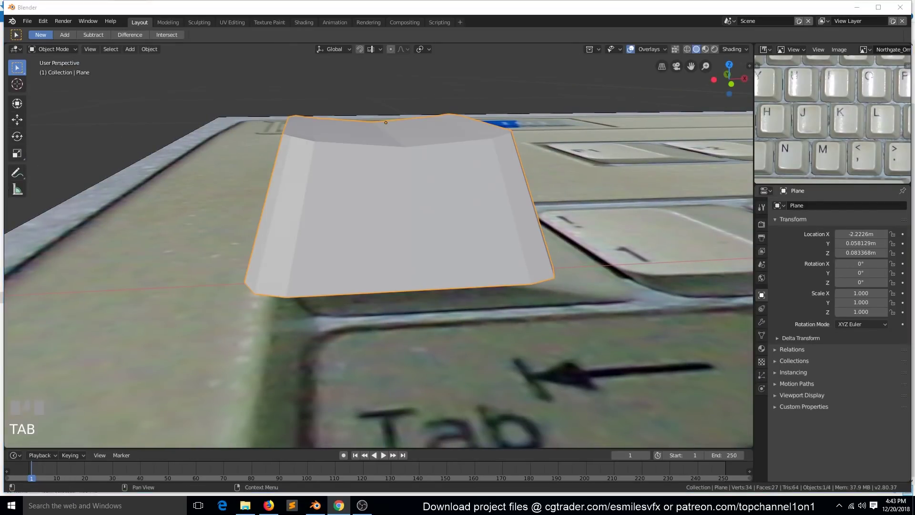
# Step: Bevel the keycap's top edges in Edit Mode to soften them
pyautogui.click(481, 192)
pyautogui.press('`')
pyautogui.press('Tab')
pyautogui.click(403, 146)
pyautogui.press('2')
pyautogui.click(408, 152)
pyautogui.press('ctrl+b')
pyautogui.press('Tab')
pyautogui.press('`')
pyautogui.press('Tab')
# Step: Add supporting loop cuts and inset the underside so the keycap is hollow
pyautogui.click(246, 157)
pyautogui.press('3')
pyautogui.click(254, 149)
pyautogui.press('c')
pyautogui.rightClick(602, 136)
pyautogui.press('i')
pyautogui.click(601, 113)
pyautogui.press('`')
pyautogui.press('g')
pyautogui.press('Tab')
# Step: Add a level-2 Subdivision Surface modifier and smooth-shade the keycap
pyautogui.press('ctrl+2')
pyautogui.press('Tab')
pyautogui.press('`')
pyautogui.click(385, 218)
pyautogui.press('x')
pyautogui.rightClick(389, 222)
pyautogui.press('Tab')
pyautogui.press('`')
# Step: Position the keycap over the tilde key and switch to top orthographic view of the reference
pyautogui.moveTo(410, 234); pyautogui.dragTo(413, 188)
pyautogui.press('Tab')
pyautogui.click(413, 188)
pyautogui.press('Tab')
pyautogui.press('`')
pyautogui.scroll(-3)
pyautogui.press('KP_4')
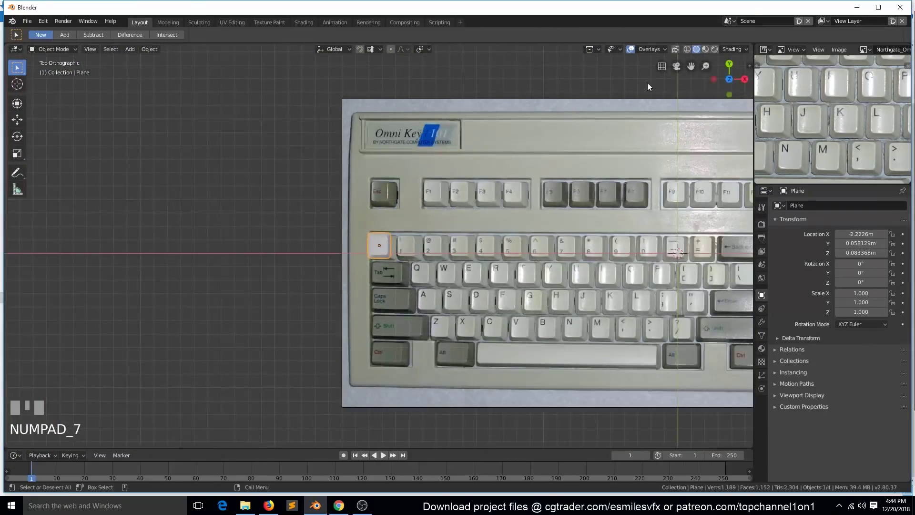
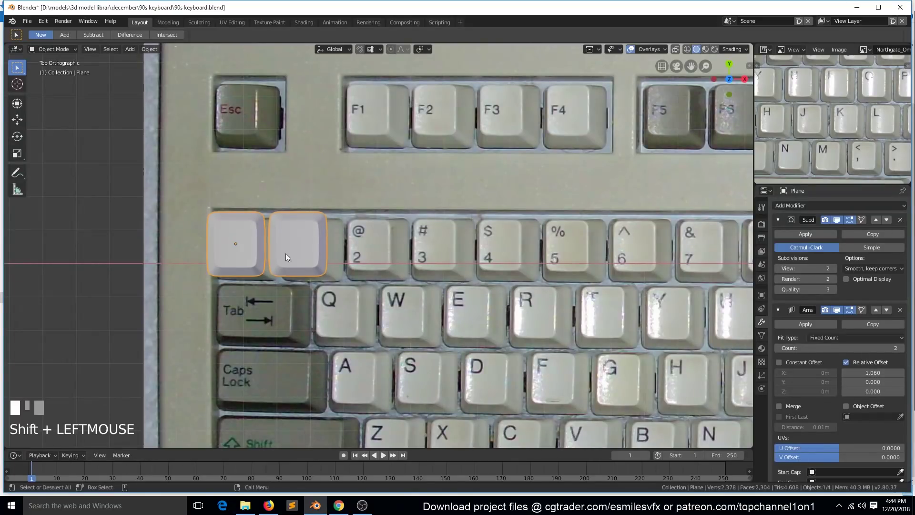
# Step: Apply rotation and scale, then raise the Array count so keycaps span the number row
pyautogui.press('g')
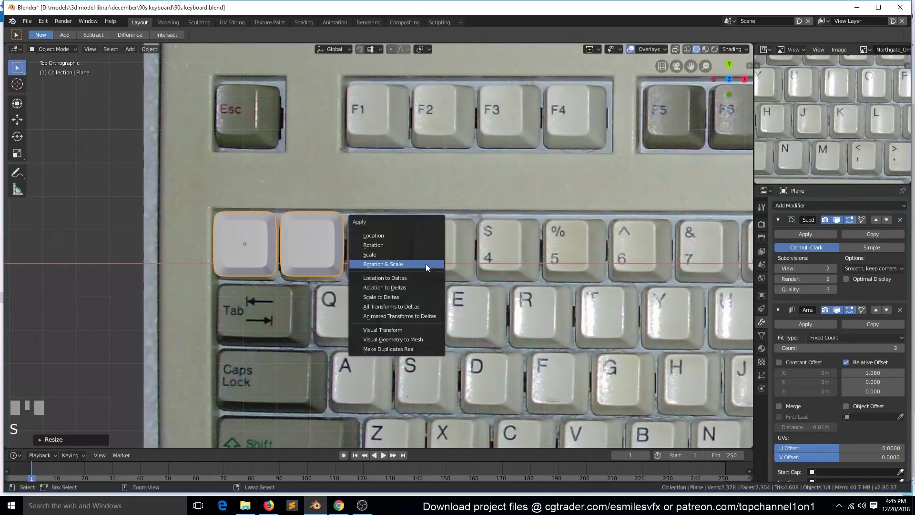
pyautogui.press('ctrl+a')
pyautogui.scroll(-3)
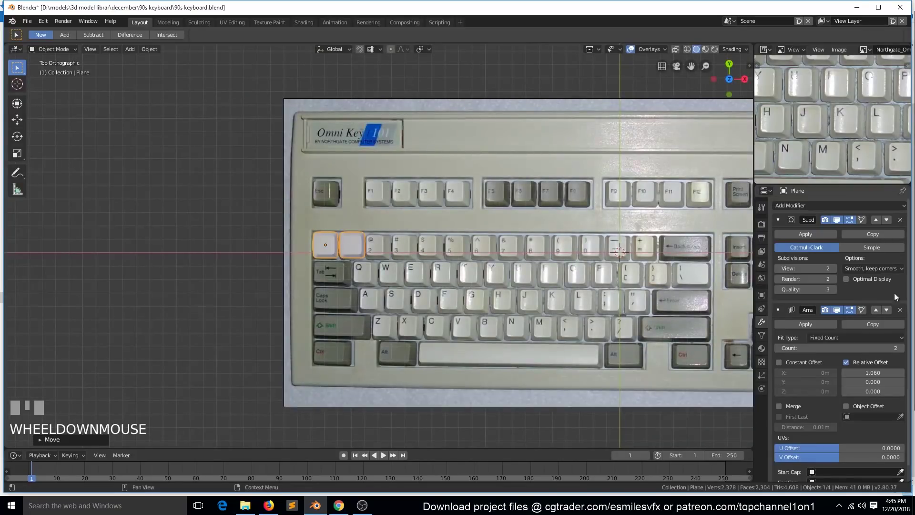
# Step: Duplicate the row down onto the Q row and A row, twelve keycaps each
pyautogui.moveTo(873, 358); pyautogui.dragTo(587, 235)
pyautogui.press('g')
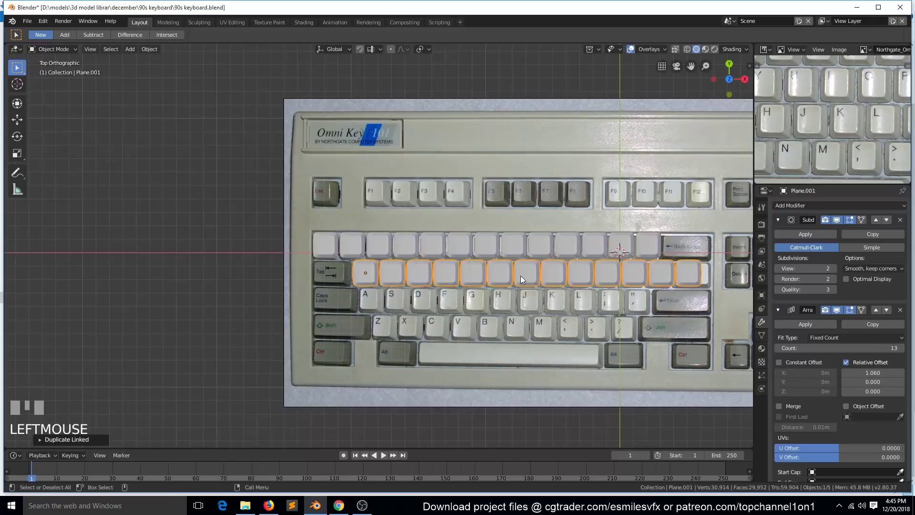
pyautogui.press('h')
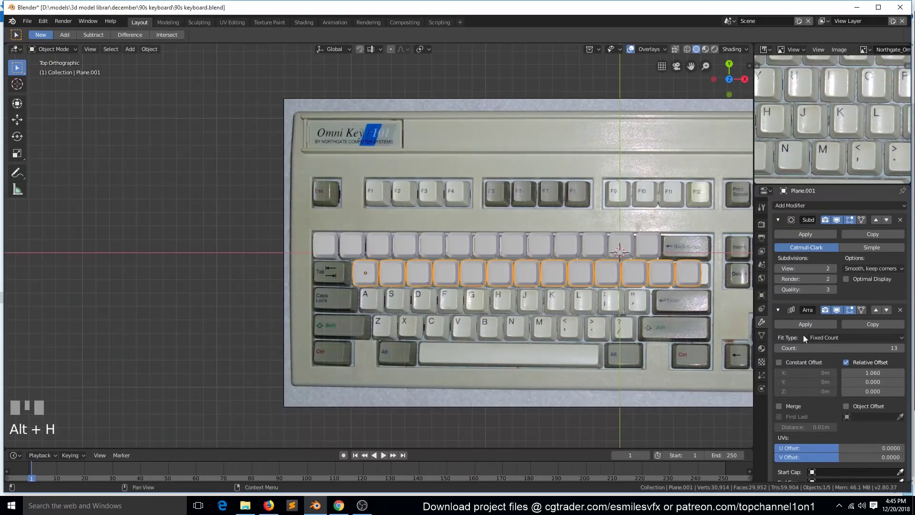
pyautogui.moveTo(780, 350); pyautogui.dragTo(553, 303)
pyautogui.press('g')
pyautogui.rightClick(554, 303)
pyautogui.press('alt+d')
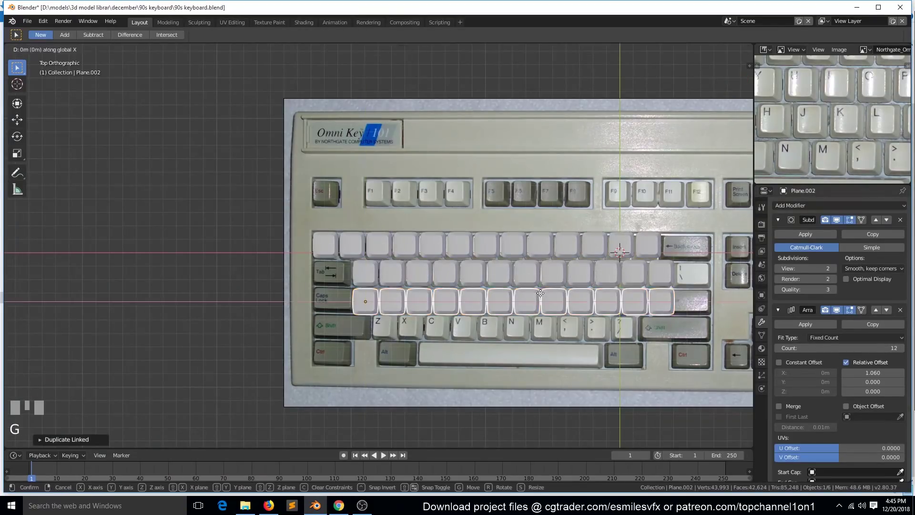
# Step: Duplicate a row onto the Z row and set counts: eleven-key A row, ten-key Z row
pyautogui.press('alt+a')
pyautogui.click(687, 305)
pyautogui.press('h')
pyautogui.click(778, 351)
pyautogui.press('alt+d')
pyautogui.click(619, 323)
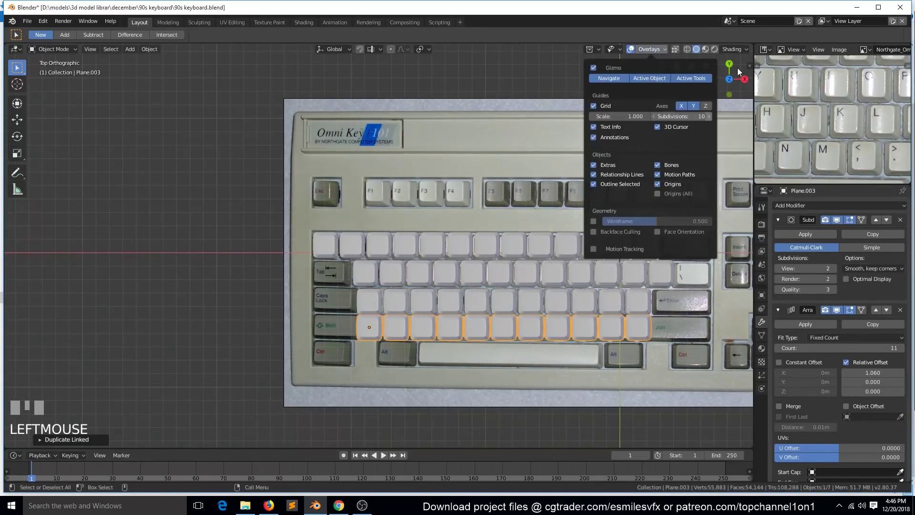
pyautogui.press('g')
# Step: Duplicate a keycap row up over the F1–F12 keys and adjust its Array count
pyautogui.moveTo(552, 314); pyautogui.dragTo(413, 319)
pyautogui.press('g')
pyautogui.click(430, 326)
pyautogui.press('z')
pyautogui.click(290, 318)
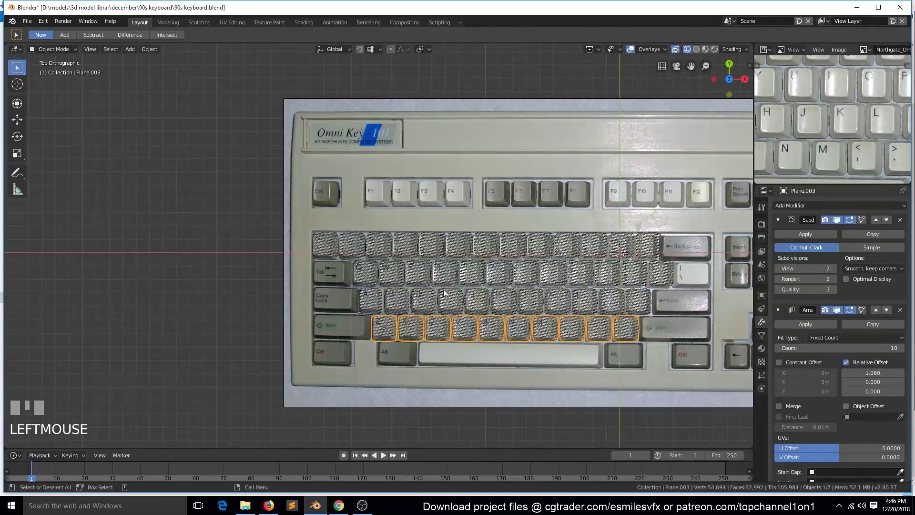
pyautogui.press('alt+d')
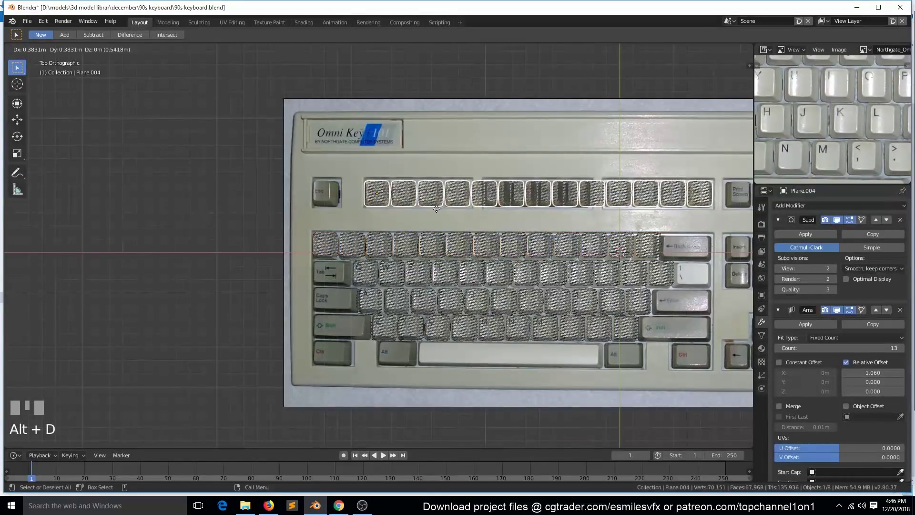
pyautogui.click(441, 210)
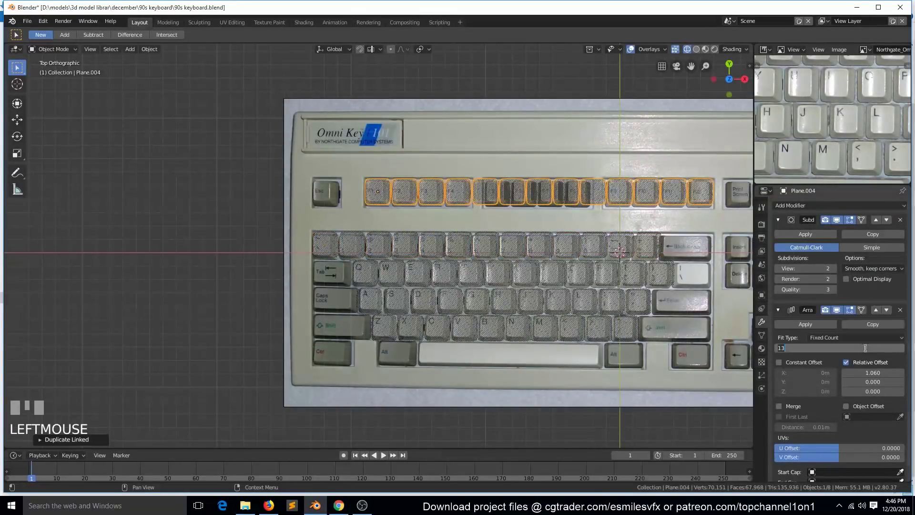
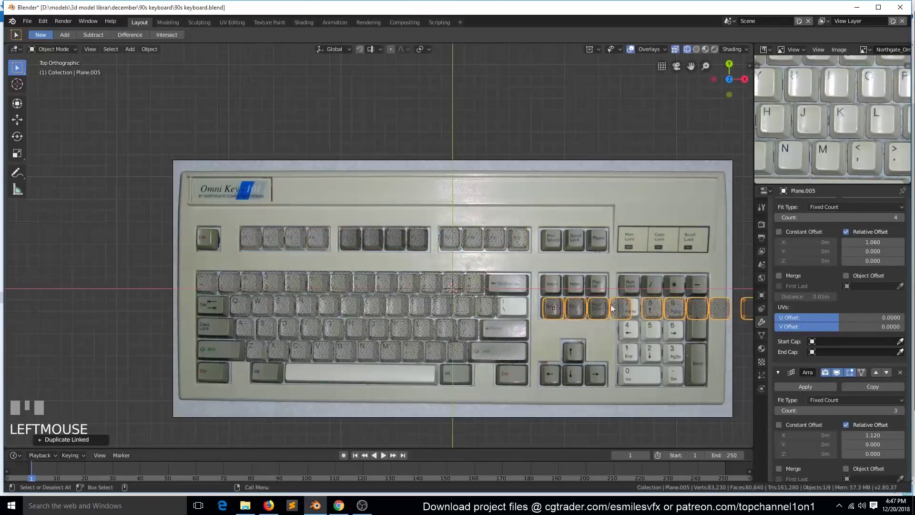
# Step: Array keycaps with a Y offset over the navigation cluster and add three over Print Screen, Scroll Lock, Pause
pyautogui.moveTo(904, 377); pyautogui.dragTo(645, 306)
pyautogui.press('g')
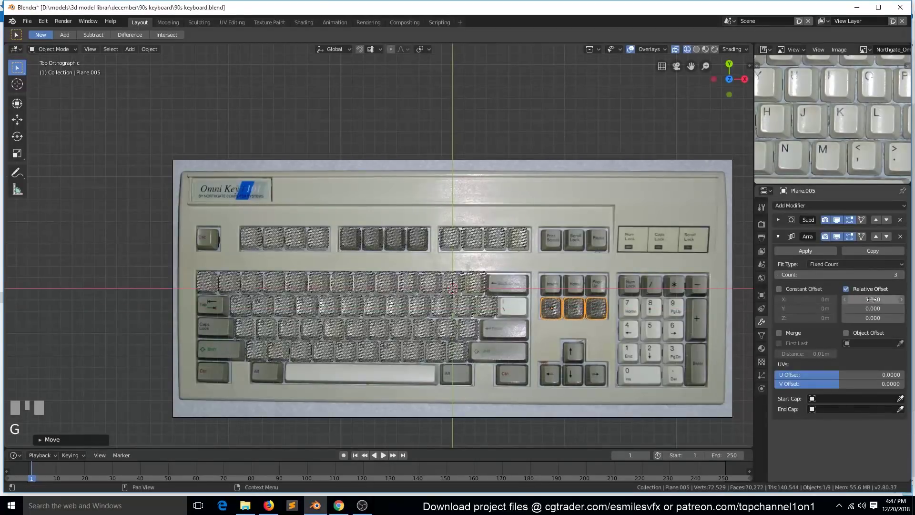
pyautogui.click(883, 254)
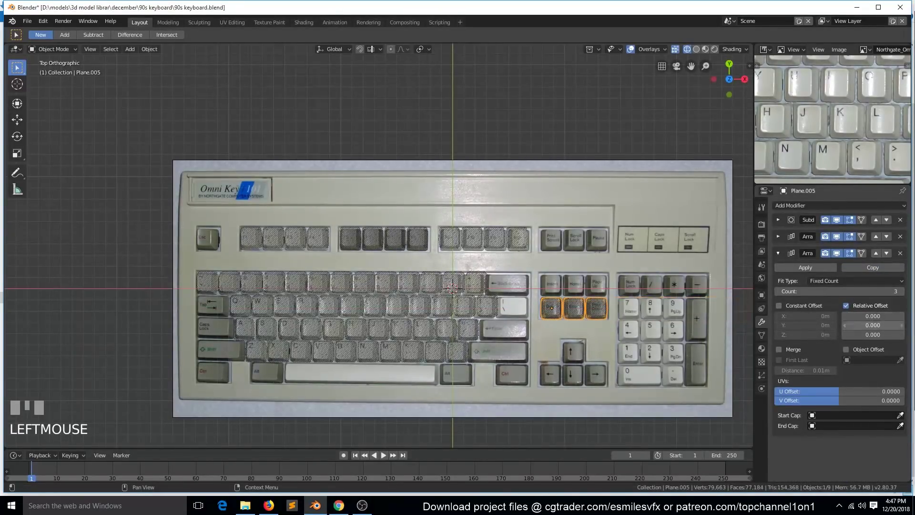
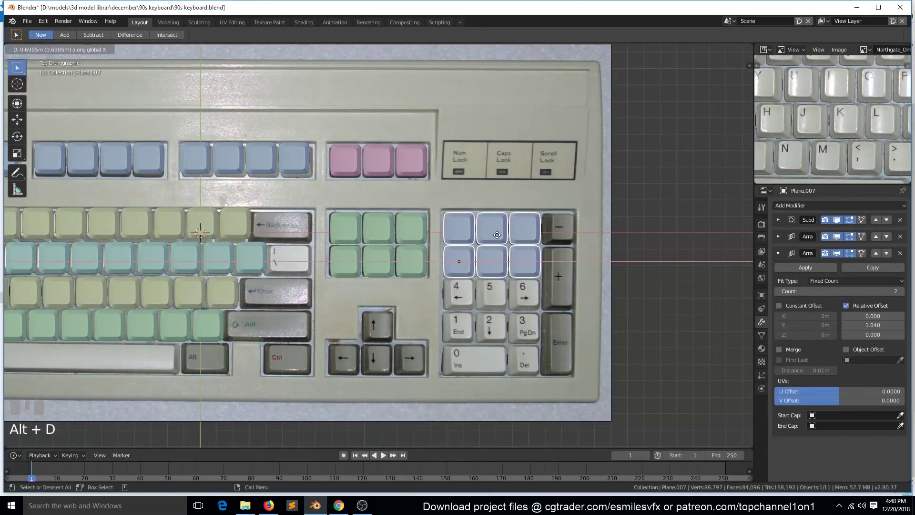
# Step: Copy the keycap block over the arrow keys, then copy a single keycap onto numpad minus
pyautogui.press('g')
pyautogui.press('alt+a')
pyautogui.click(524, 280)
pyautogui.press('alt+d')
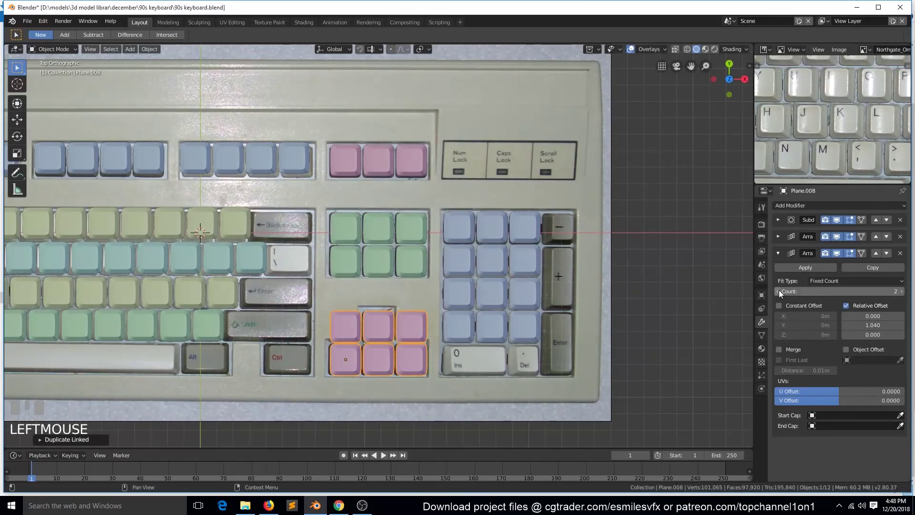
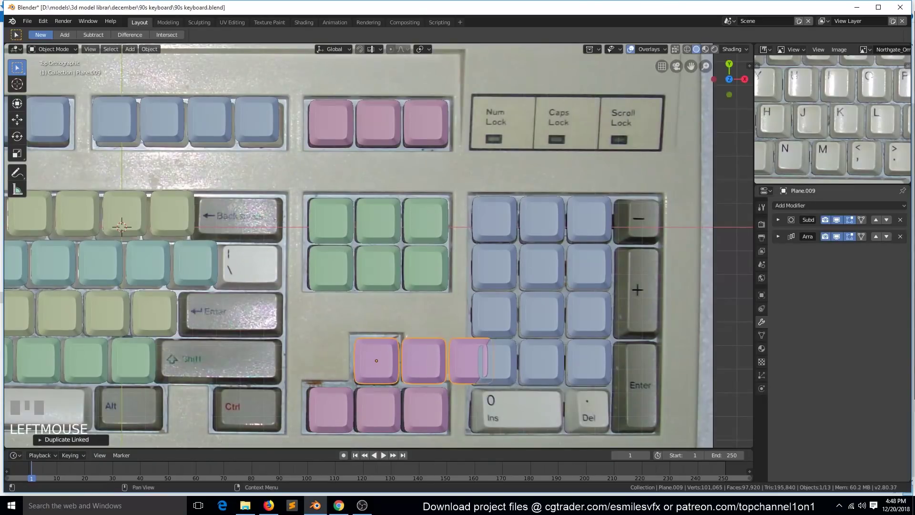
pyautogui.press('alt+d')
pyautogui.scroll(-3)
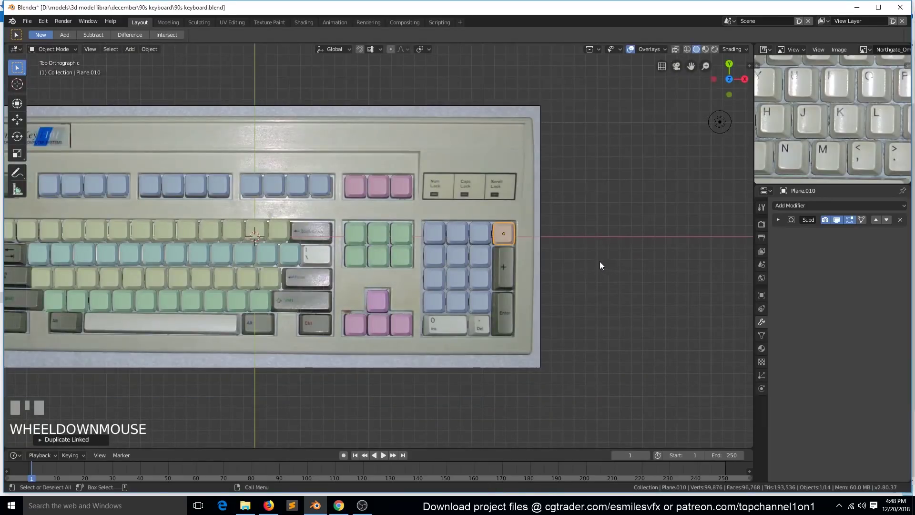
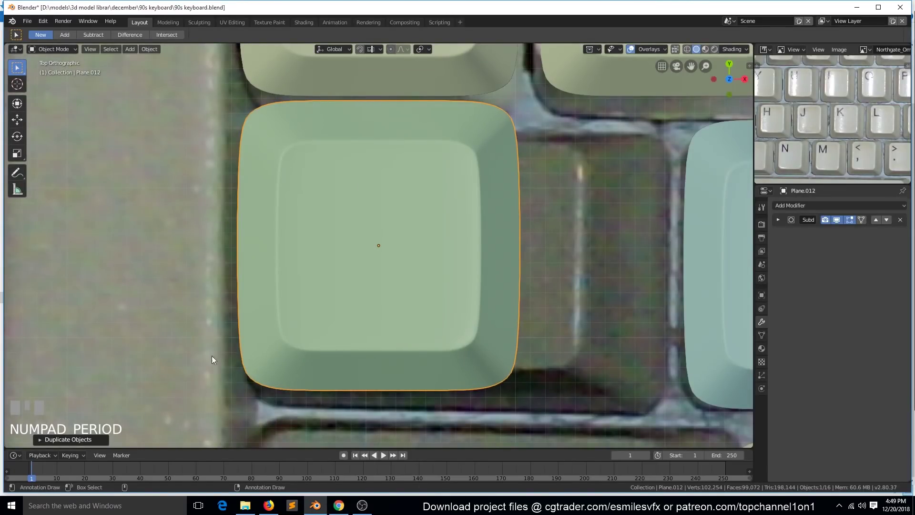
# Step: Stretch a duplicated keycap's right-side vertices along X so it covers the wide Tab key
pyautogui.scroll(-3)
pyautogui.press('g')
pyautogui.press('Tab')
pyautogui.scroll(-3)
pyautogui.press('1')
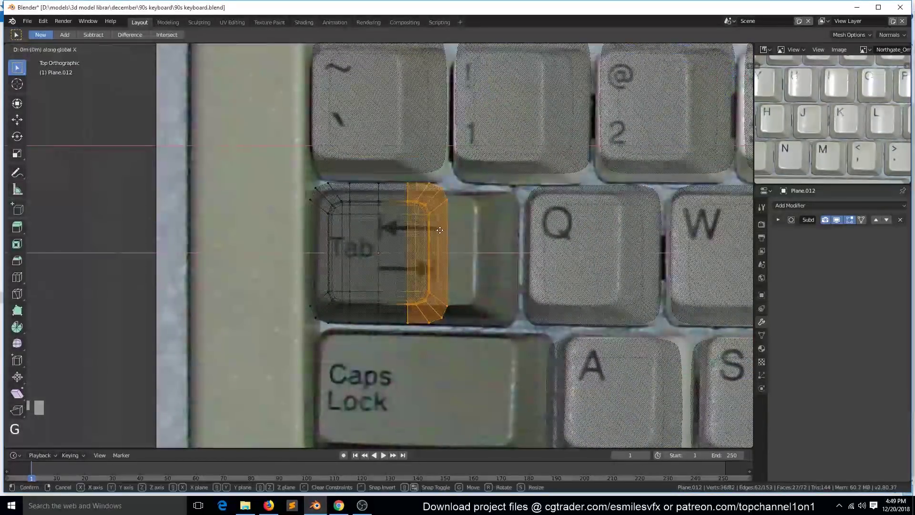
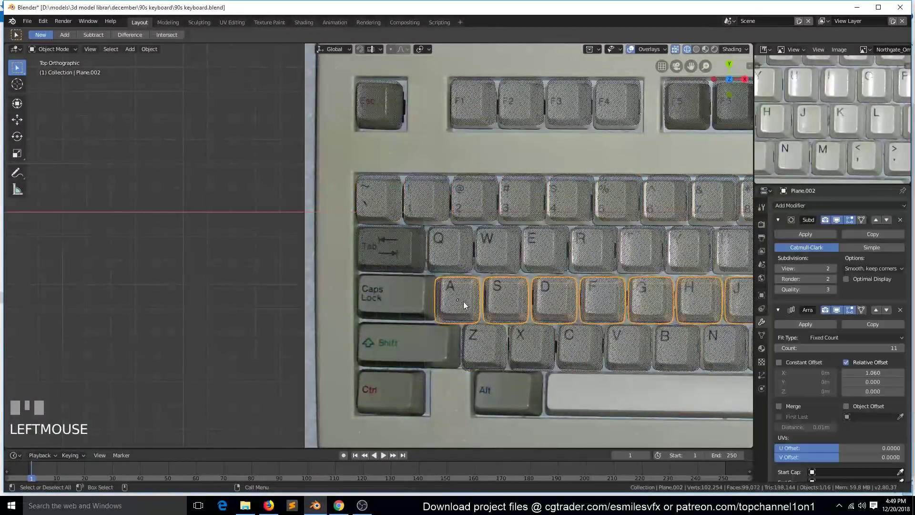
# Step: Copy the Tab keycap onto Caps Lock and stretch its vertices to Caps Lock width
pyautogui.press('g')
pyautogui.press('alt+a')
pyautogui.click(402, 258)
pyautogui.scroll(3)
pyautogui.press('shift+d')
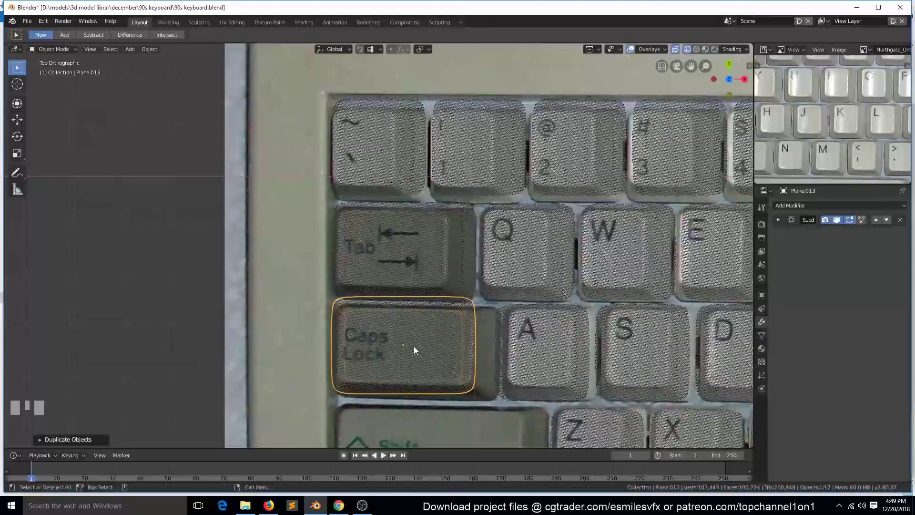
pyautogui.press('Tab')
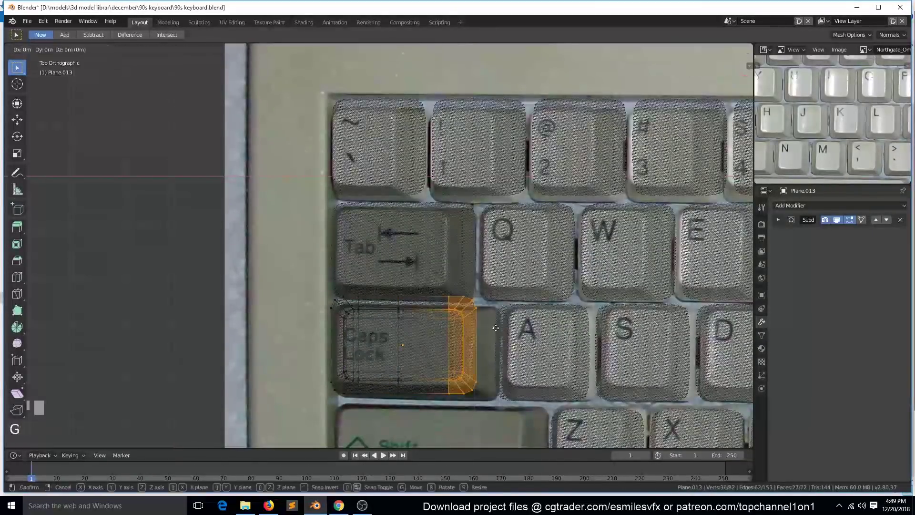
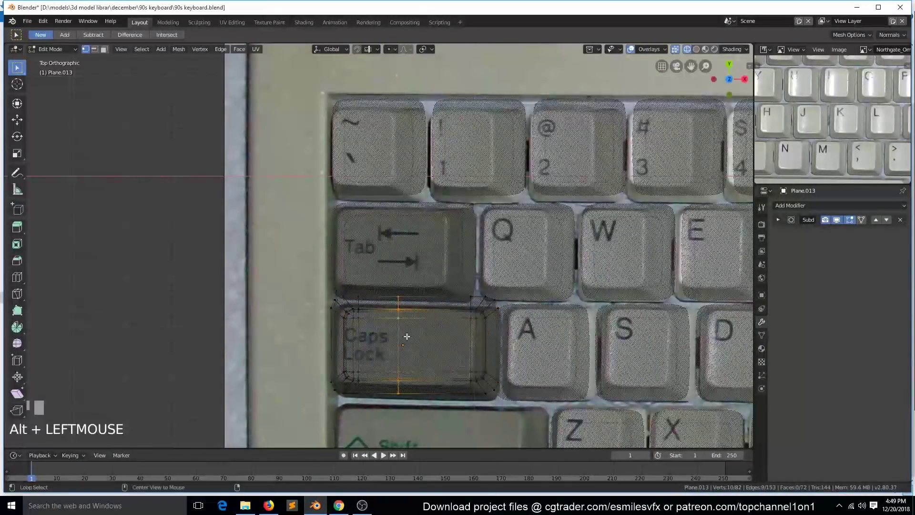
pyautogui.press('g')
pyautogui.press('Tab')
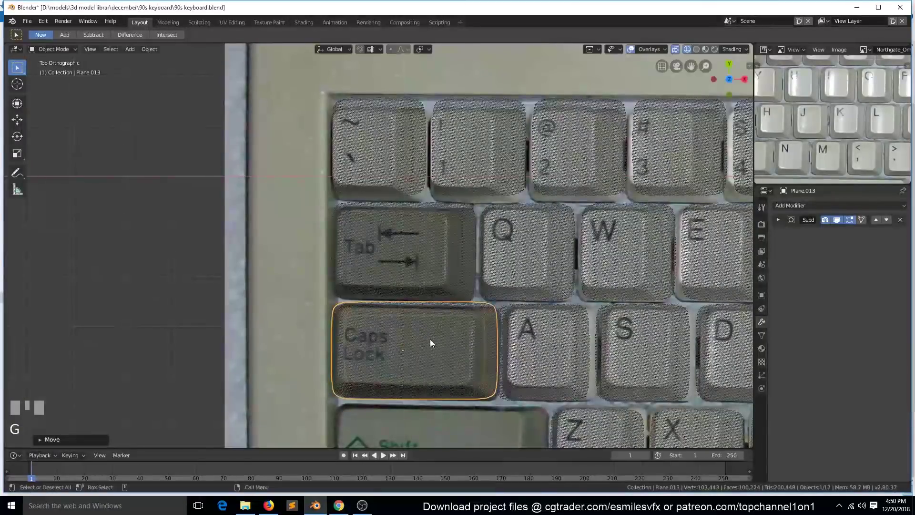
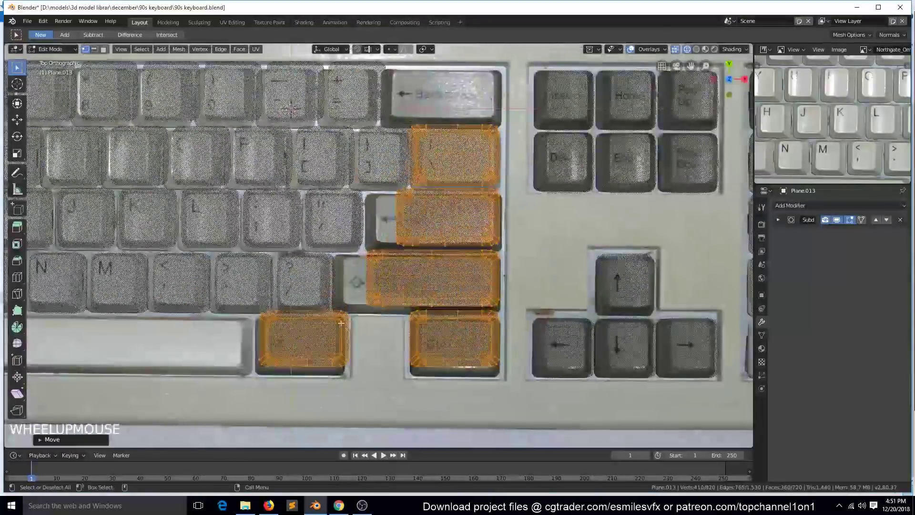
# Step: Copy the wide keycaps onto the left modifiers and right-side backslash, Enter, Shift and Ctrl keys
pyautogui.press('alt+a')
pyautogui.press('Tab')
pyautogui.press('z')
pyautogui.scroll(-3)
pyautogui.scroll(3)
pyautogui.press('Tab')
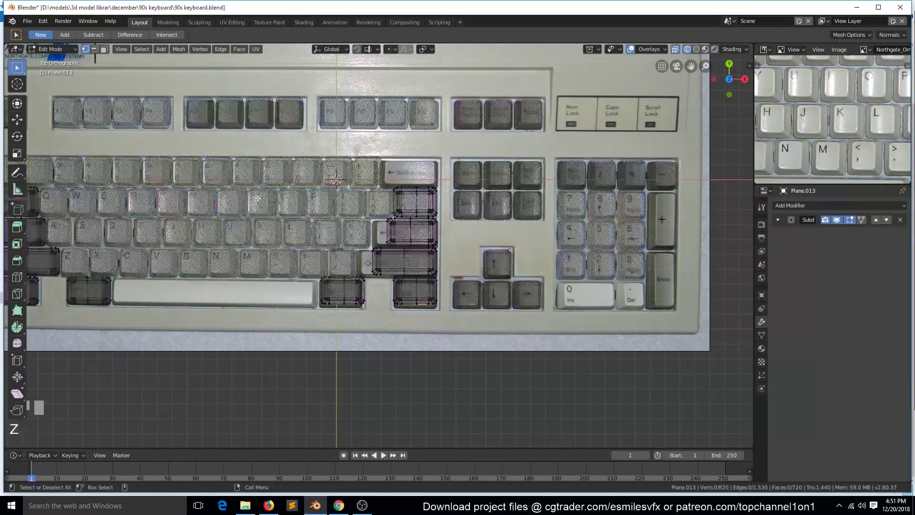
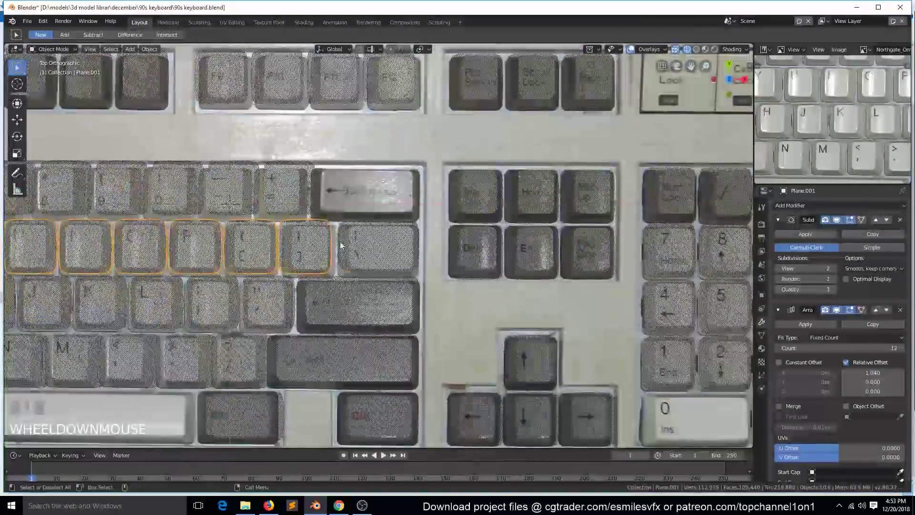
# Step: Copy a wide keycap onto Backspace, then place one beside Alt and stretch it along the spacebar
pyautogui.scroll(-3)
pyautogui.press('z')
pyautogui.press('alt+a')
pyautogui.scroll(3)
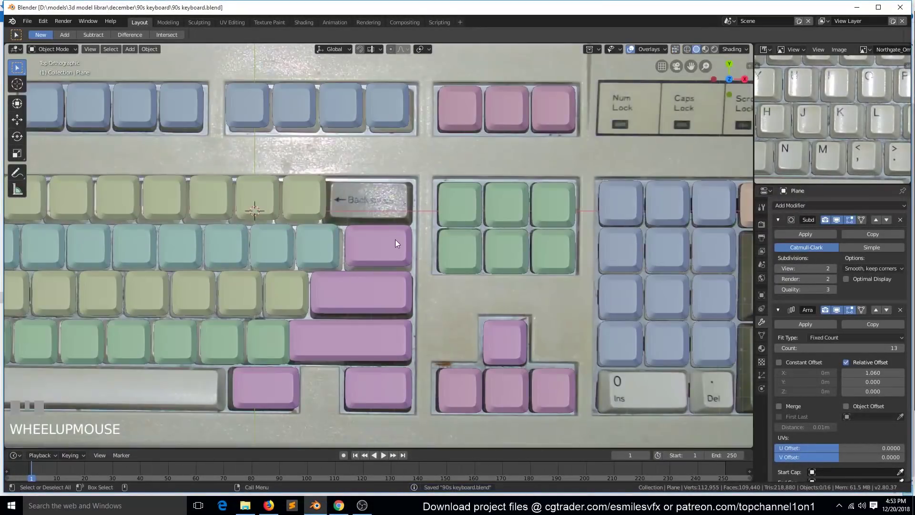
pyautogui.click(399, 243)
pyautogui.press('Tab')
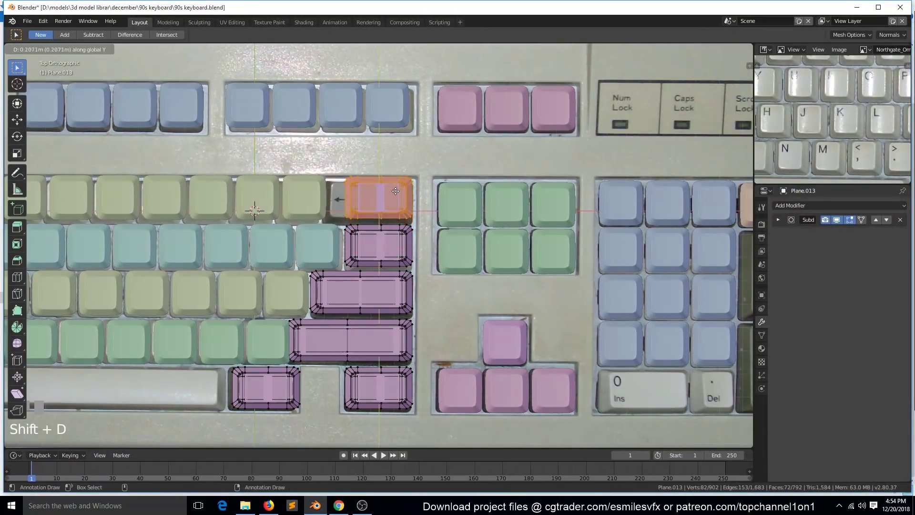
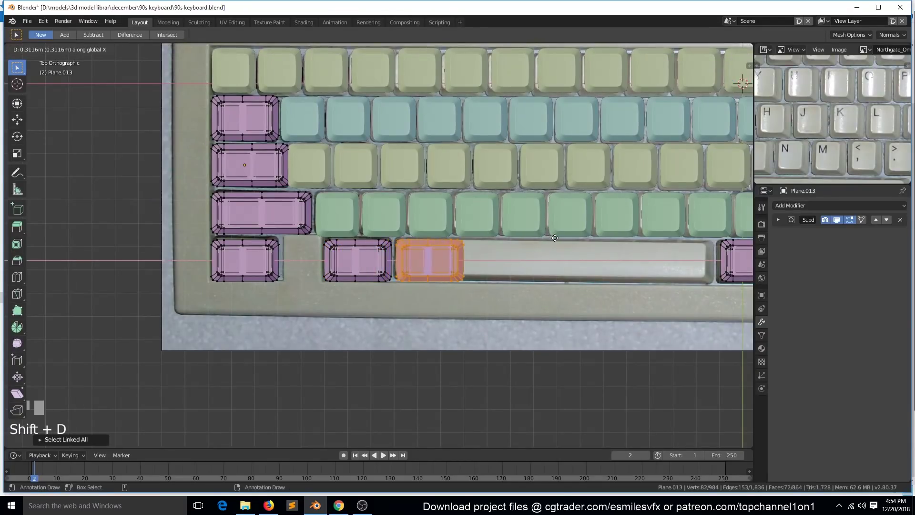
pyautogui.press('z')
pyautogui.press('alt+a')
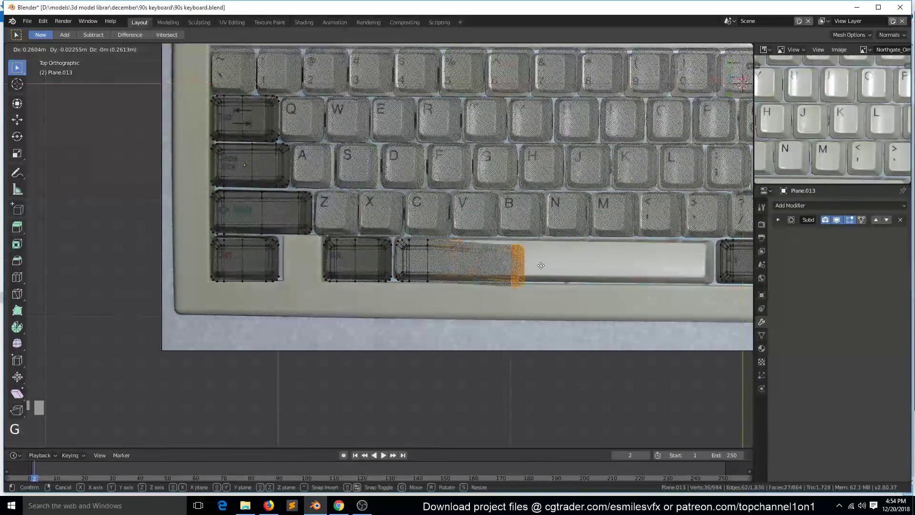
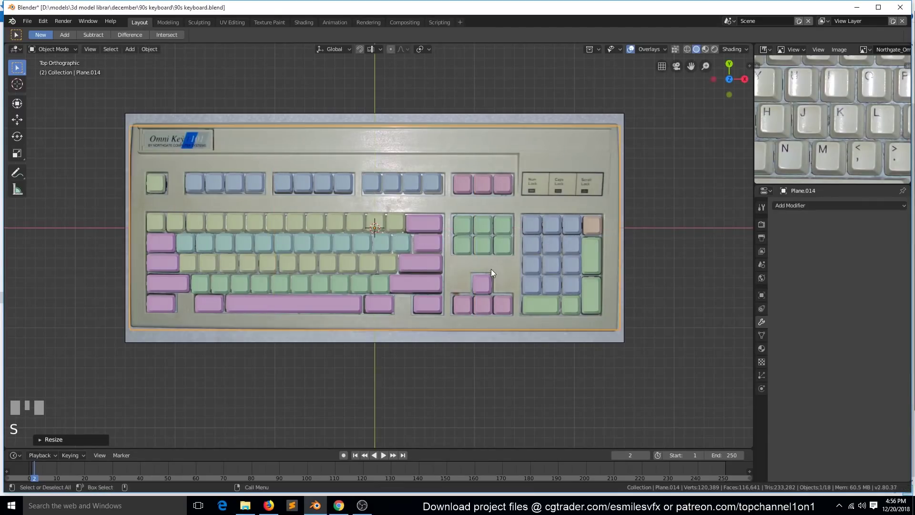
# Step: Cut edge loops into the base plane along the key rows and columns, then leave Edit Mode
pyautogui.press('Tab')
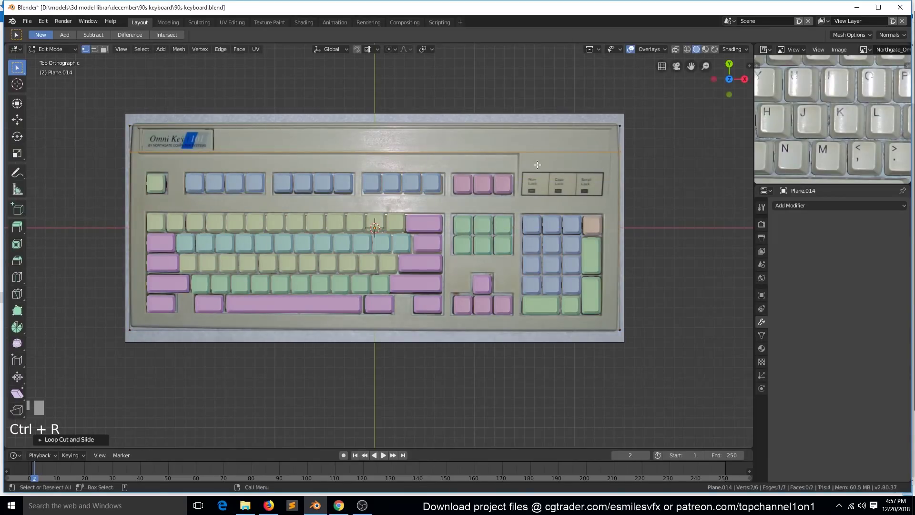
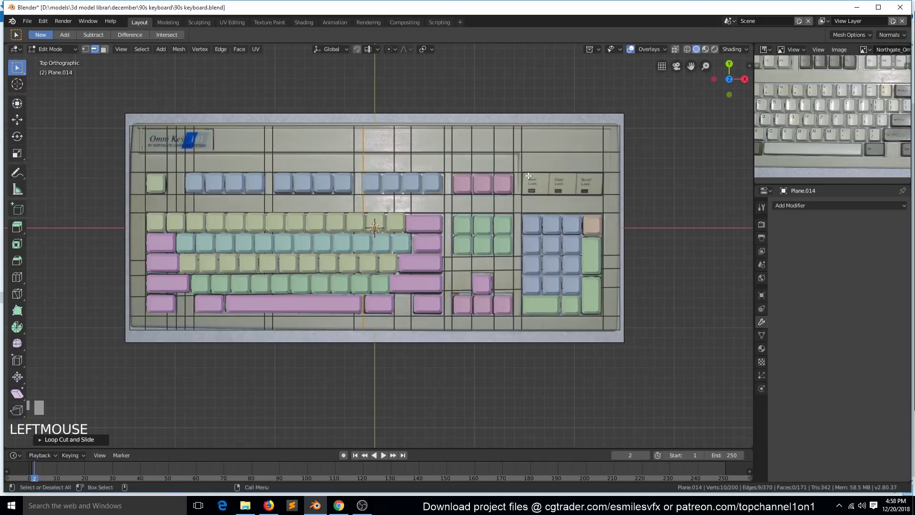
pyautogui.press('Tab')
pyautogui.press('`')
# Step: Shift the base's edges along Z in top local view and re-enter Edit Mode on the slab
pyautogui.press('g')
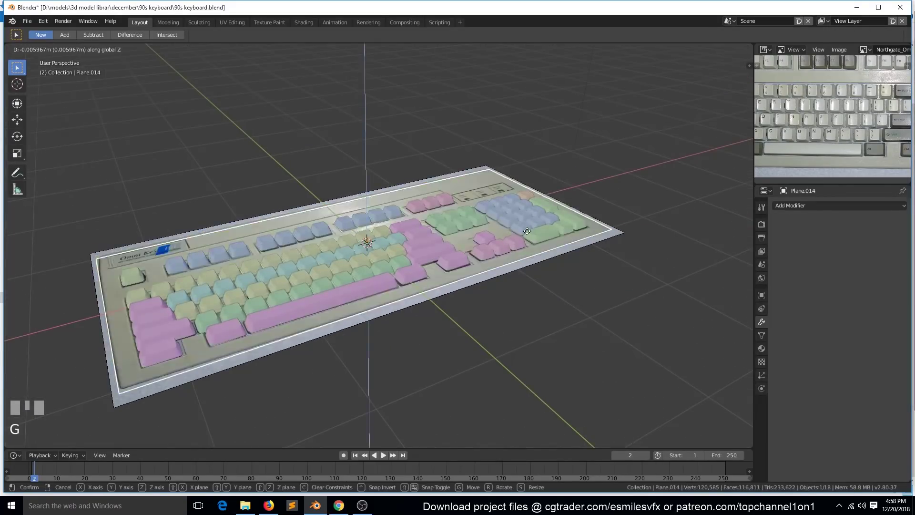
pyautogui.click(531, 232)
pyautogui.press('KP_7')
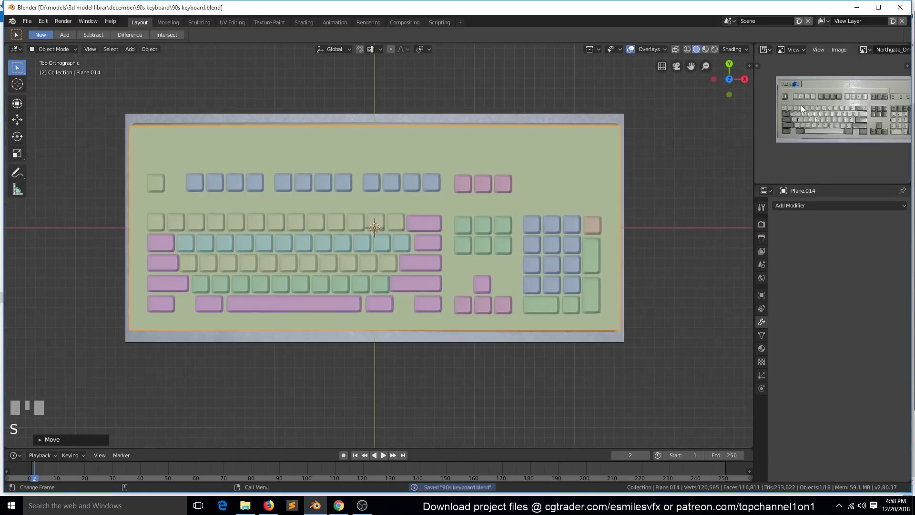
pyautogui.press('Tab')
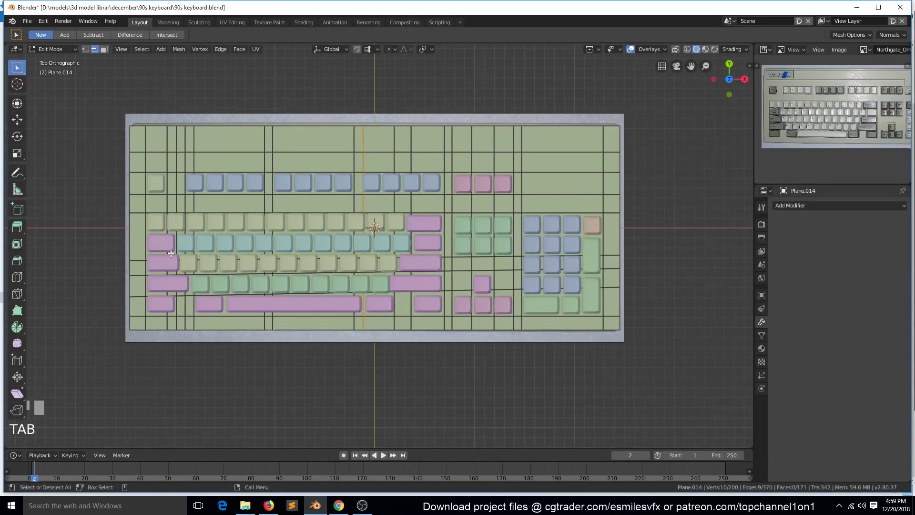
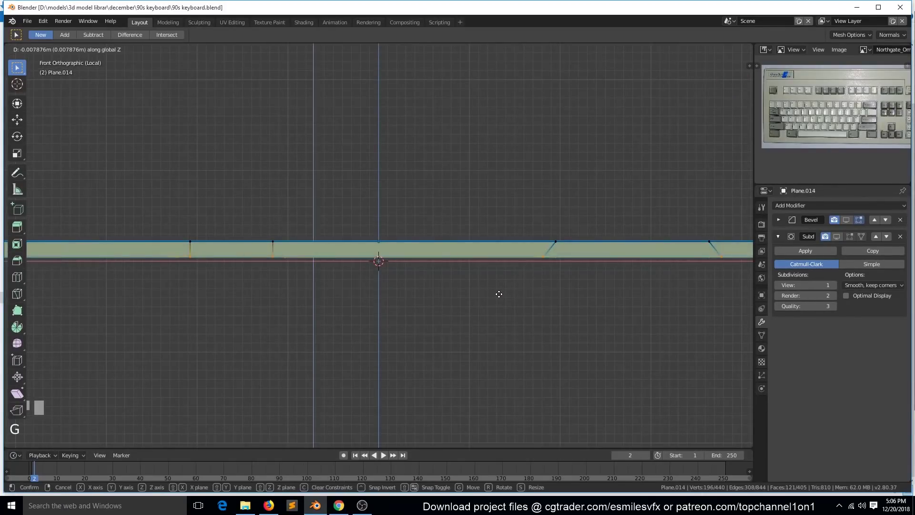
# Step: Leave Edit Mode and exit local view to show the smoothed base with the other keyboard parts
pyautogui.press('Tab')
pyautogui.scroll(-3)
pyautogui.press('`')
pyautogui.click(857, 221)
pyautogui.scroll(-3)
# Step: Unhide everything and isolate the base to face-select the status-light panel region
pyautogui.press('`')
pyautogui.scroll(3)
pyautogui.press('alt+h')
pyautogui.press('KP_Divide')
pyautogui.press('alt+a')
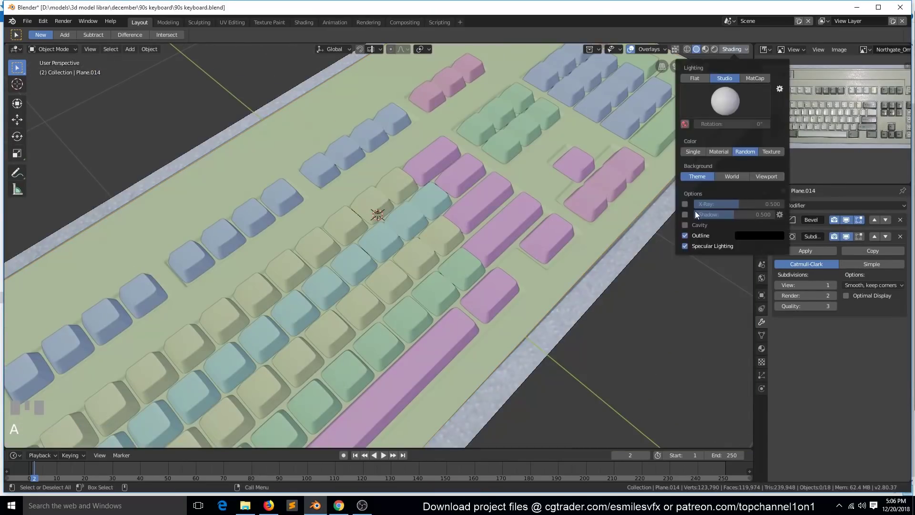
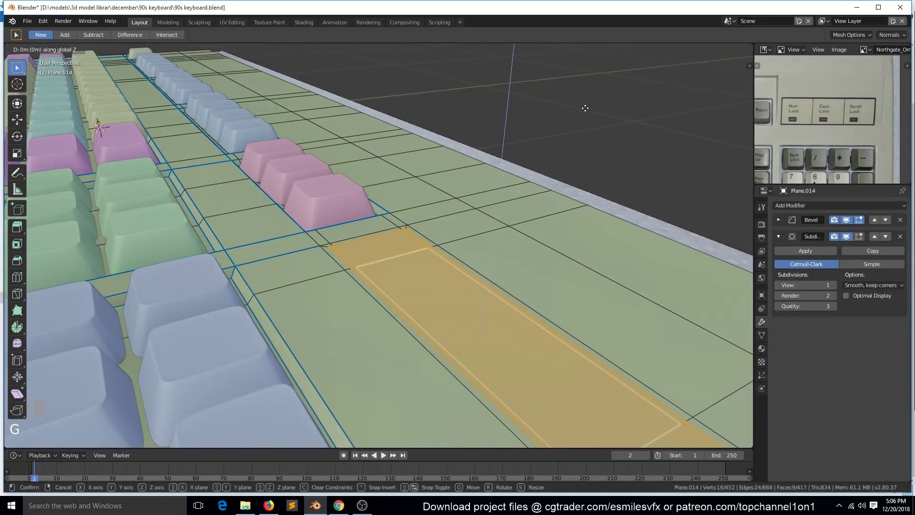
# Step: Inset and extrude the indicator panel faces downward into a recess in the base
pyautogui.press('Tab')
pyautogui.press('`')
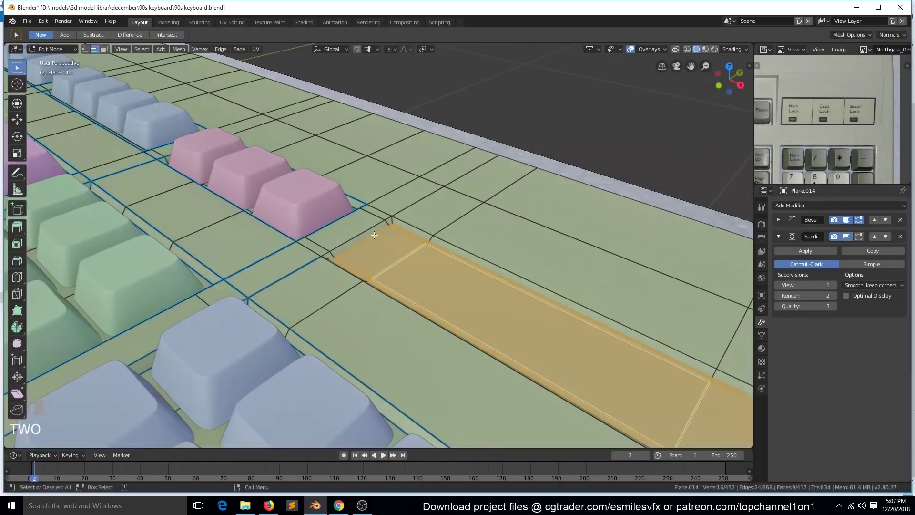
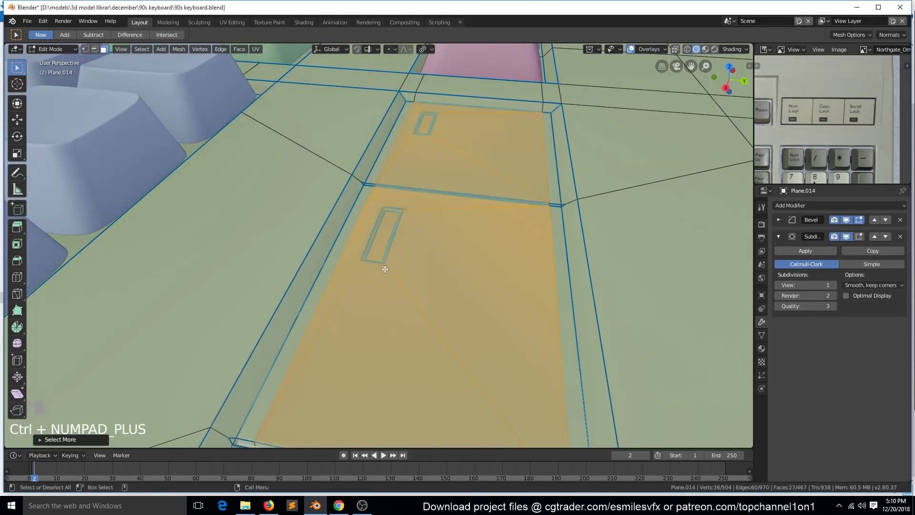
pyautogui.press('2')
pyautogui.press('Tab')
pyautogui.scroll(-3)
pyautogui.press('`')
pyautogui.scroll(3)
pyautogui.press('Tab')
# Step: Inset small rectangular light slots into the recess and view the finished base in Object Mode
pyautogui.press('alt+a')
pyautogui.scroll(-3)
pyautogui.press('`')
pyautogui.press('Tab')
pyautogui.scroll(-3)
pyautogui.scroll(3)
pyautogui.press('`')
pyautogui.scroll(3)
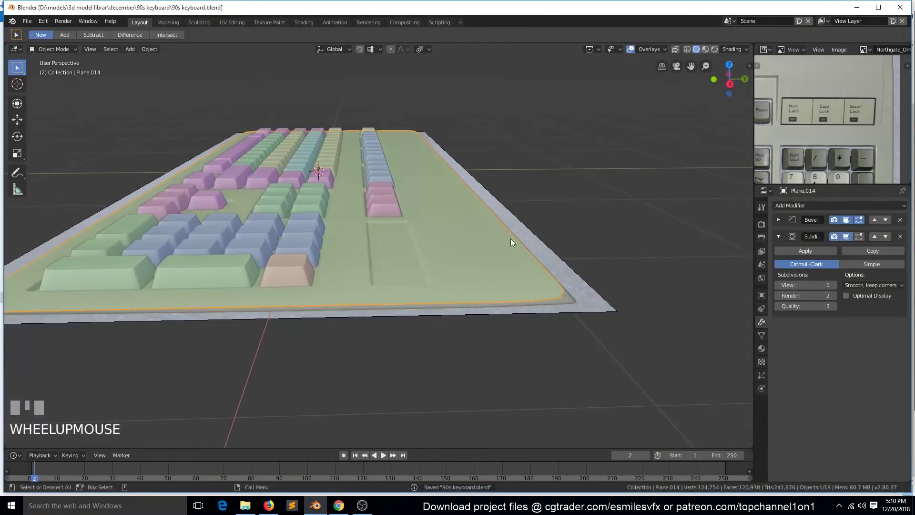
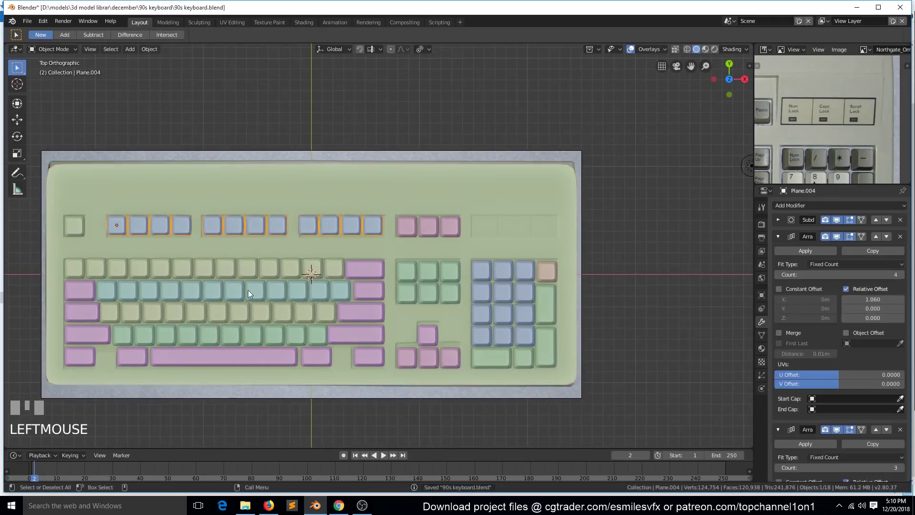
# Step: Join successive keycap rows and the three pink top-row keys into one keycap object
pyautogui.press('ctrl+j')
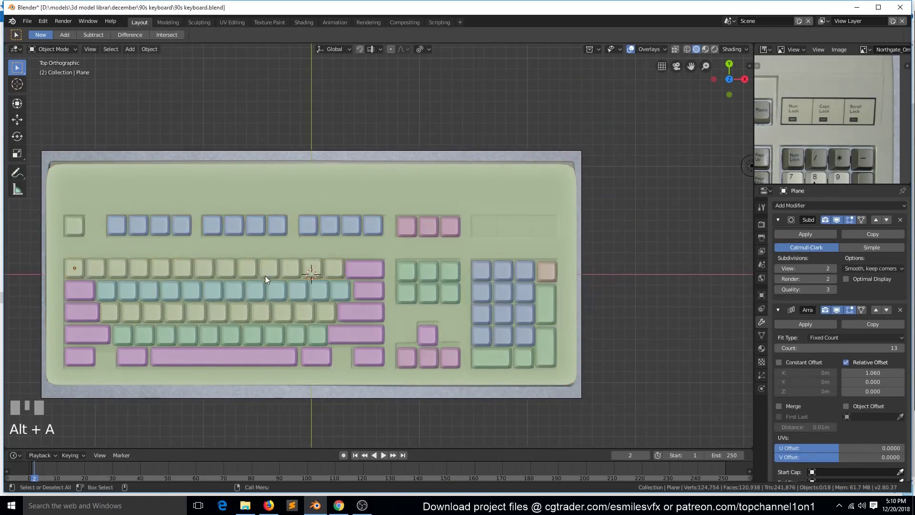
pyautogui.click(124, 333)
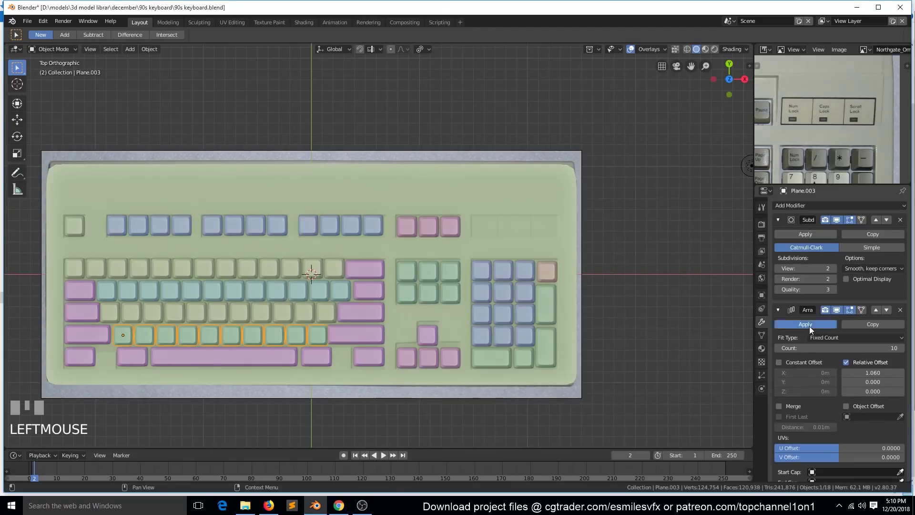
pyautogui.press('ctrl+j')
pyautogui.click(145, 335)
pyautogui.press('ctrl+j')
pyautogui.click(220, 336)
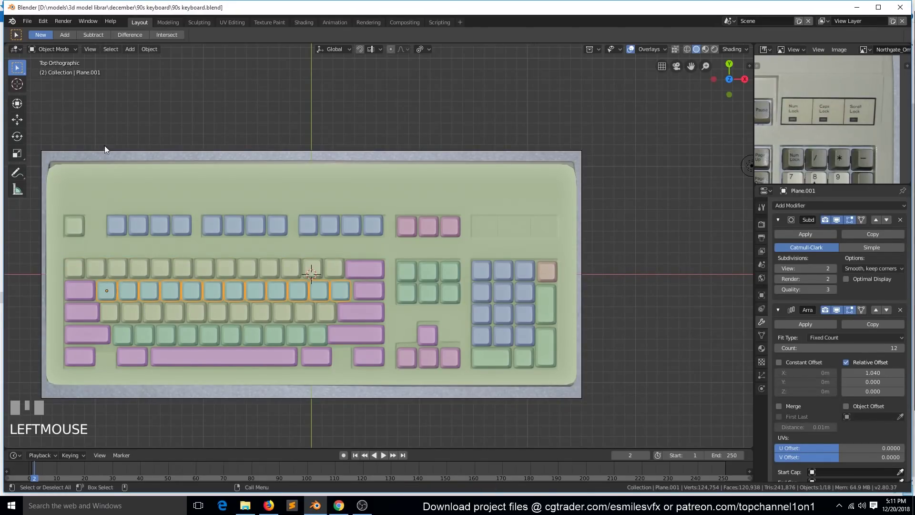
pyautogui.click(405, 229)
pyautogui.press('ctrl+j')
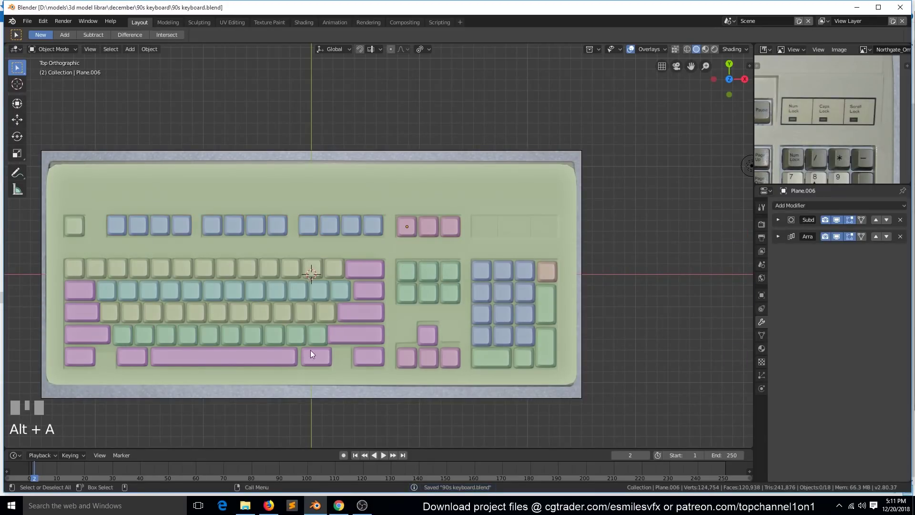
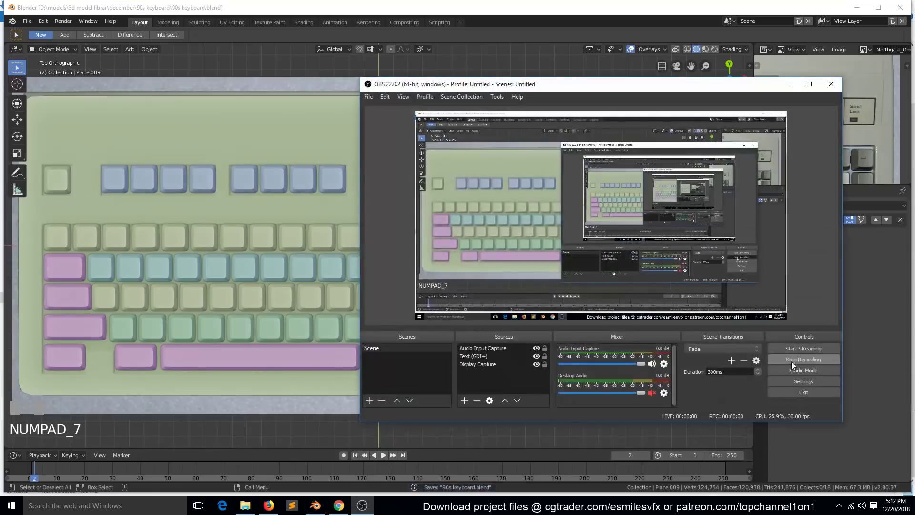
# Step: Join the left column of wide keycaps with the numpad's tall keys
pyautogui.scroll(-3)
pyautogui.click(377, 345)
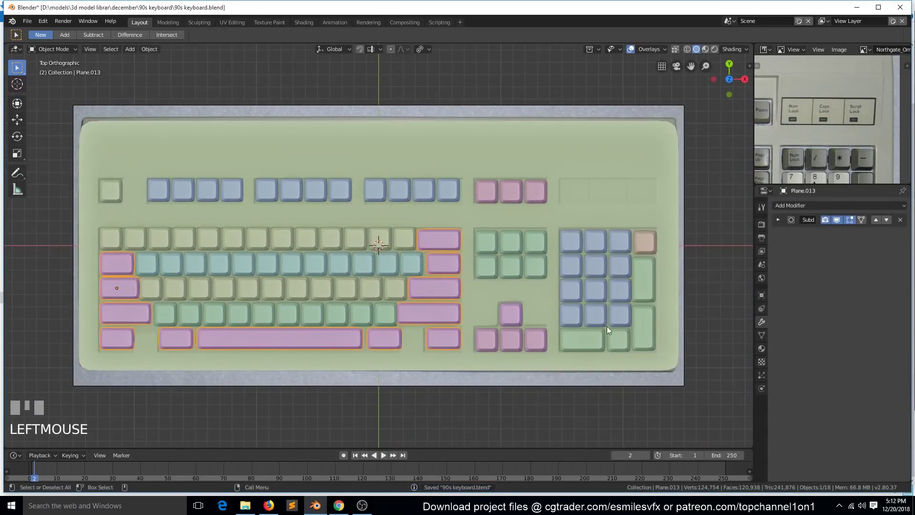
pyautogui.click(527, 344)
pyautogui.press('ctrl+j')
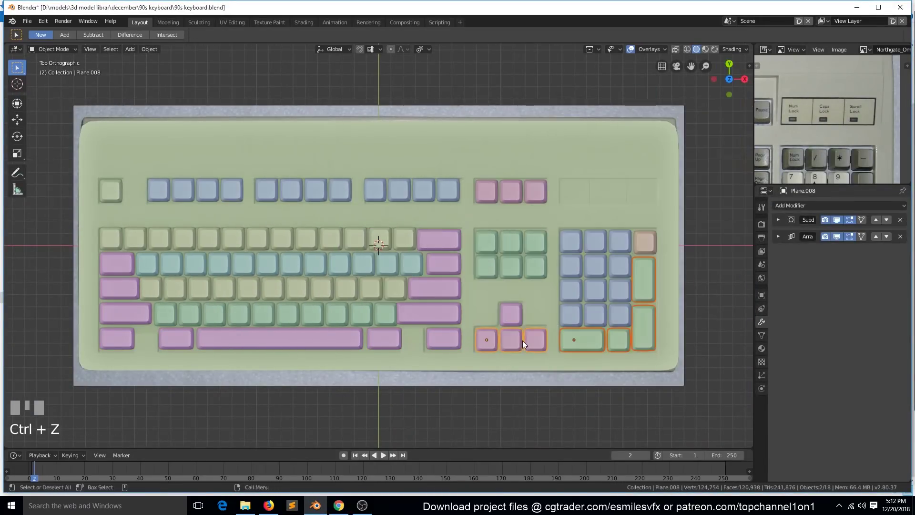
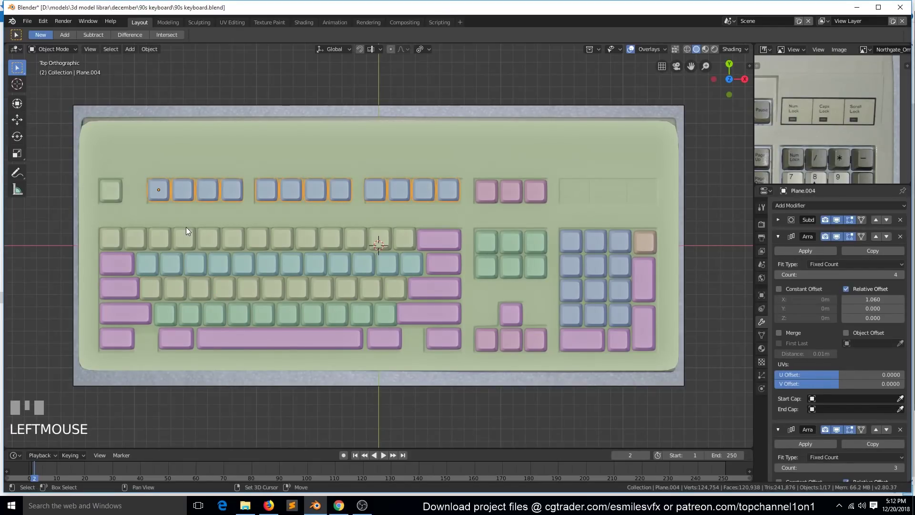
# Step: Join the function-key caps and number-row keycaps into the pink keycap mesh
pyautogui.press('shift+d')
pyautogui.moveTo(804, 251); pyautogui.dragTo(239, 192)
pyautogui.press('h')
pyautogui.press('Tab')
pyautogui.click(133, 267)
pyautogui.press('ctrl+j')
pyautogui.click(138, 240)
pyautogui.press('Tab')
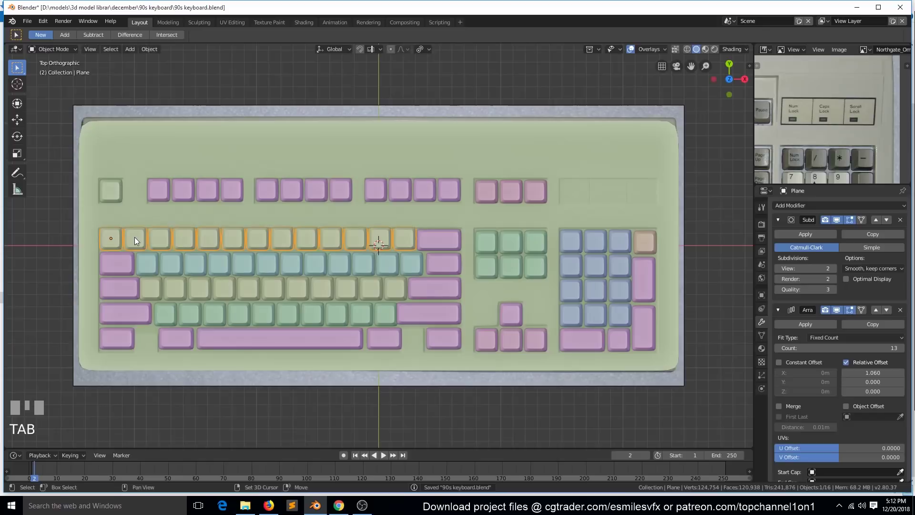
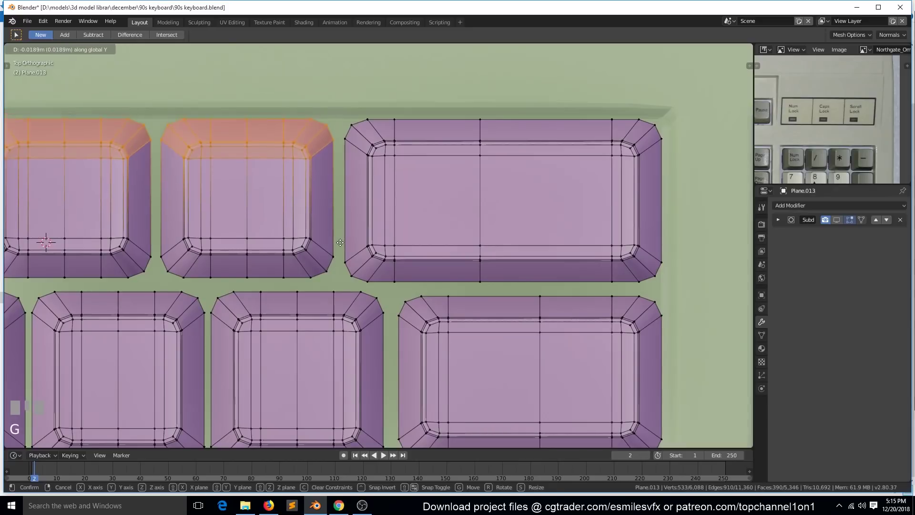
# Step: Confirm the vertex move and join the numpad and navigation keycaps into the pink mesh
pyautogui.press('g')
pyautogui.press('Tab')
pyautogui.scroll(-3)
pyautogui.press('alt+a')
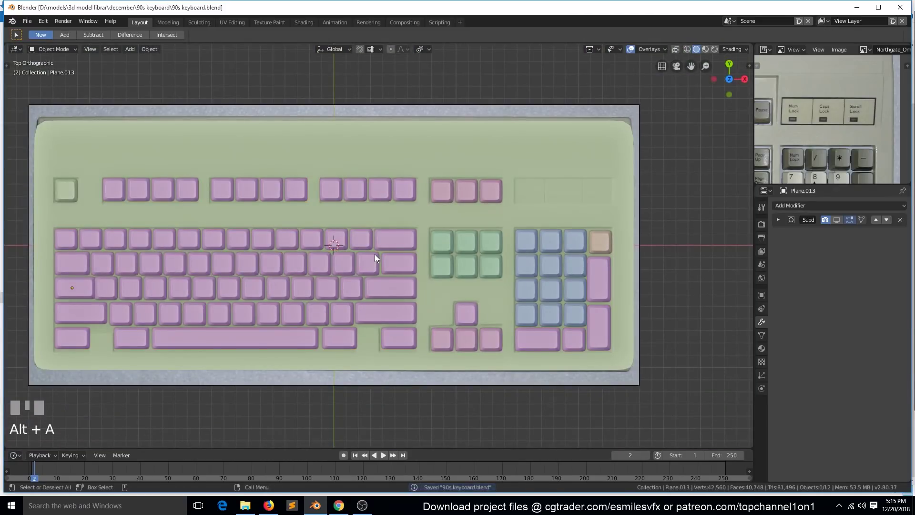
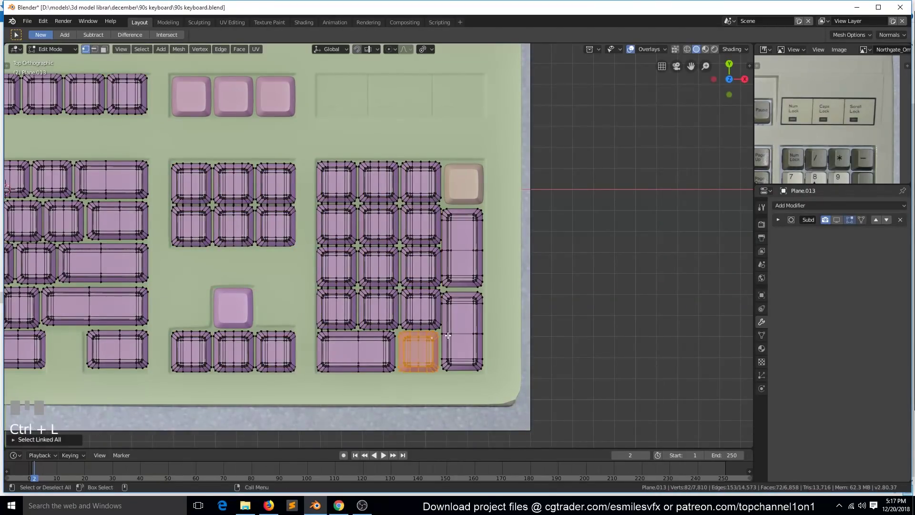
# Step: Duplicate a rounded keycap and place the copy in the numpad's top-right slot
pyautogui.press('Tab')
pyautogui.click(470, 192)
pyautogui.press('x')
pyautogui.doubleClick(432, 188)
pyautogui.press('Tab')
pyautogui.press('ctrl+l')
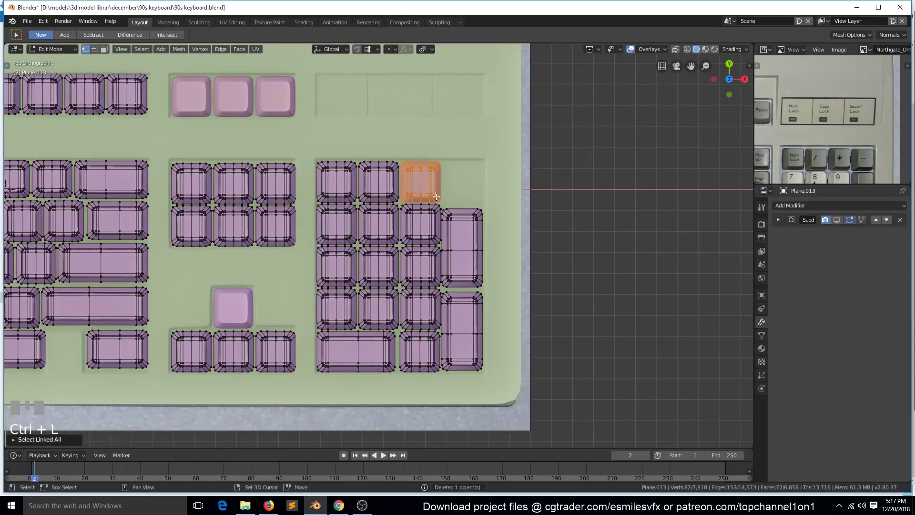
pyautogui.press('Tab')
# Step: Duplicate another keycap and slide it along Y toward the arrow-key position
pyautogui.doubleClick(239, 352)
pyautogui.press('x')
pyautogui.press('Tab')
pyautogui.click(238, 348)
pyautogui.press('ctrl+l')
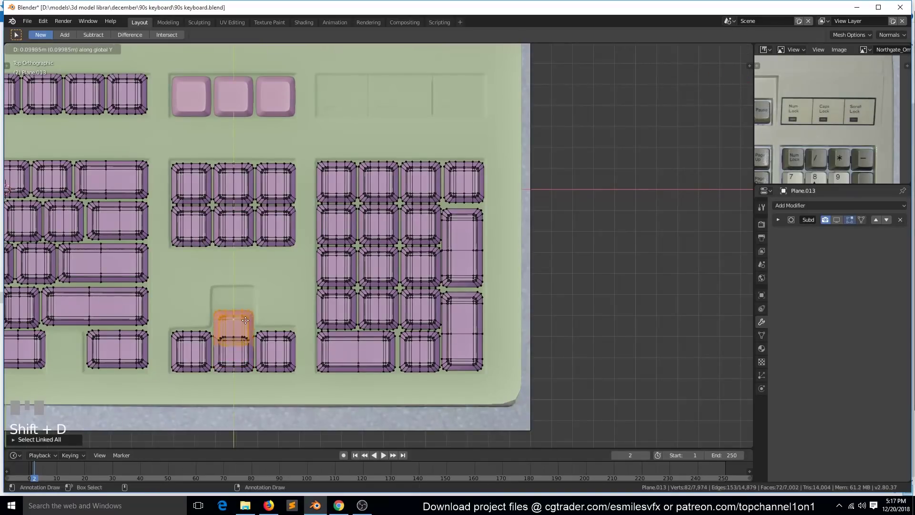
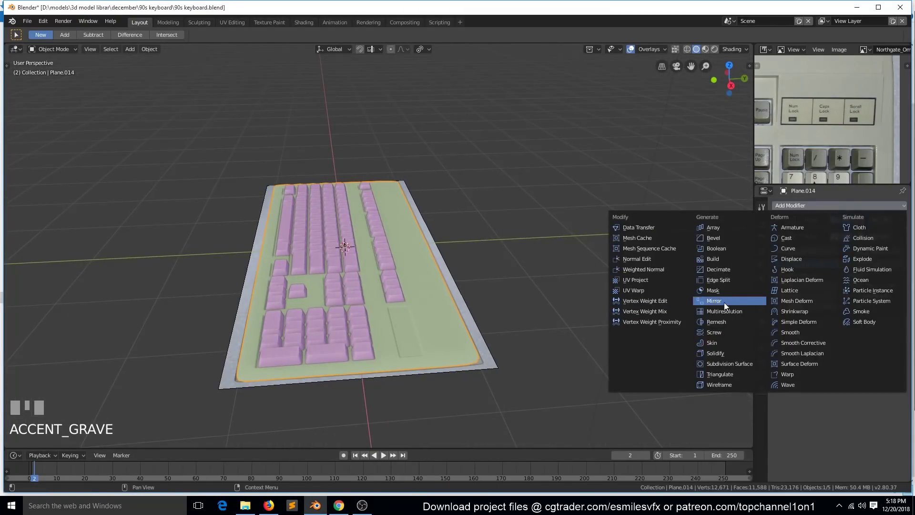
# Step: Add a Simple Deform Bend modifier to the keycaps around Z with the empty as origin
pyautogui.moveTo(808, 365); pyautogui.dragTo(389, 336)
pyautogui.press('g')
pyautogui.press('alt+a')
pyautogui.click(394, 339)
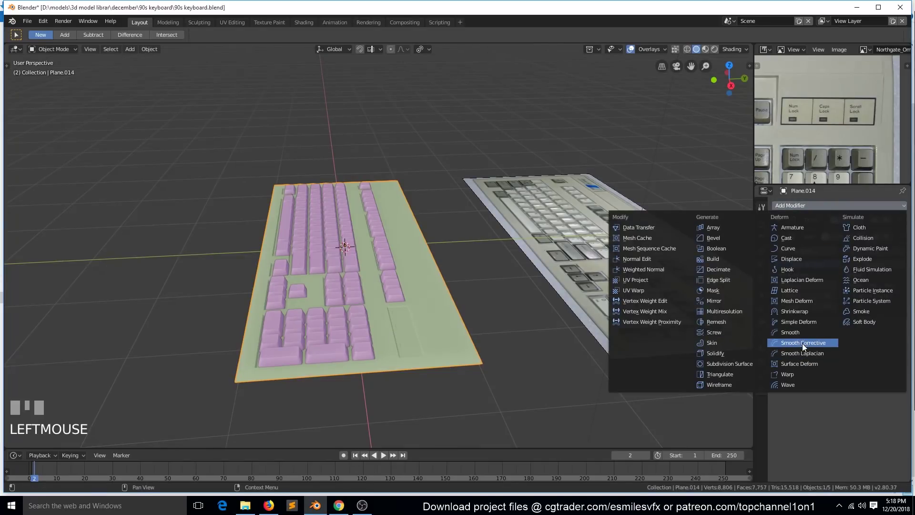
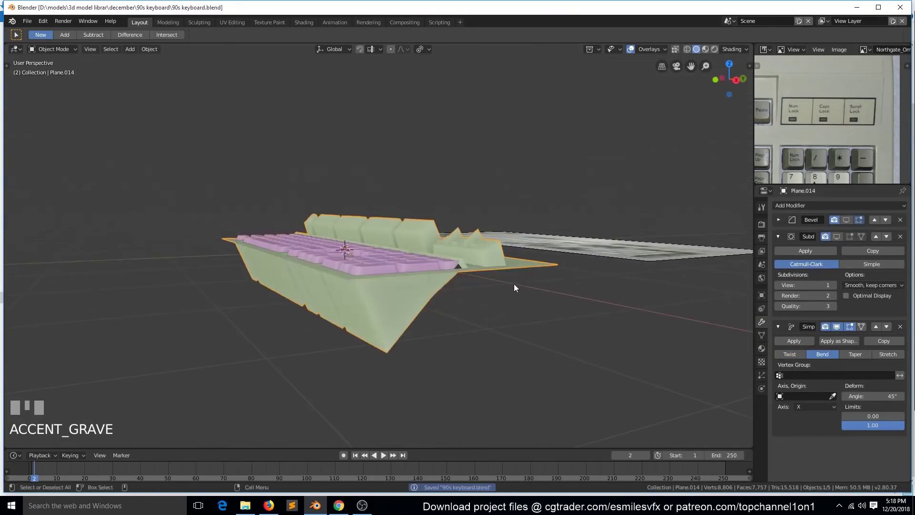
pyautogui.moveTo(820, 391); pyautogui.dragTo(537, 267)
pyautogui.press('`')
pyautogui.press('`')
pyautogui.press('KP_7')
pyautogui.press('s')
pyautogui.click(541, 242)
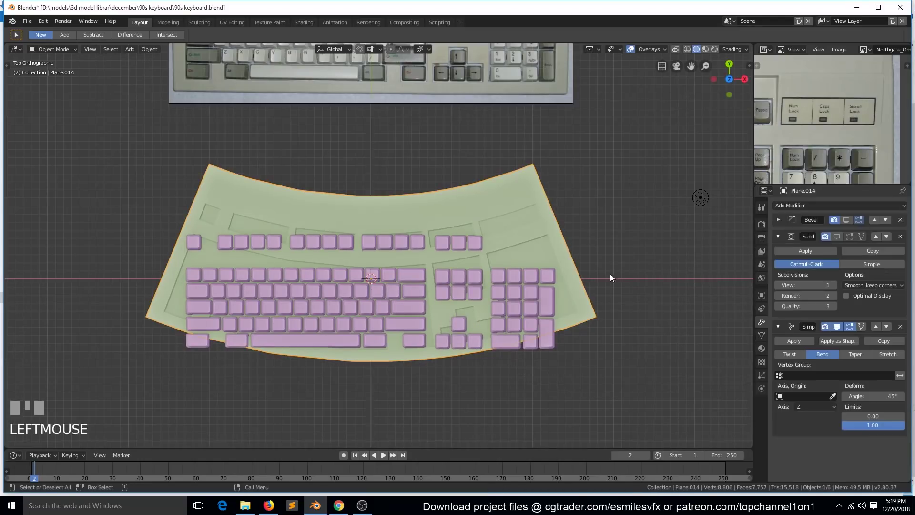
pyautogui.press('a')
pyautogui.click(536, 234)
pyautogui.press('z')
pyautogui.click(585, 230)
# Step: Rotate and move Empty.001 to adjust the 45° bend, then set up the base for Bevel and Subdivision
pyautogui.press('`')
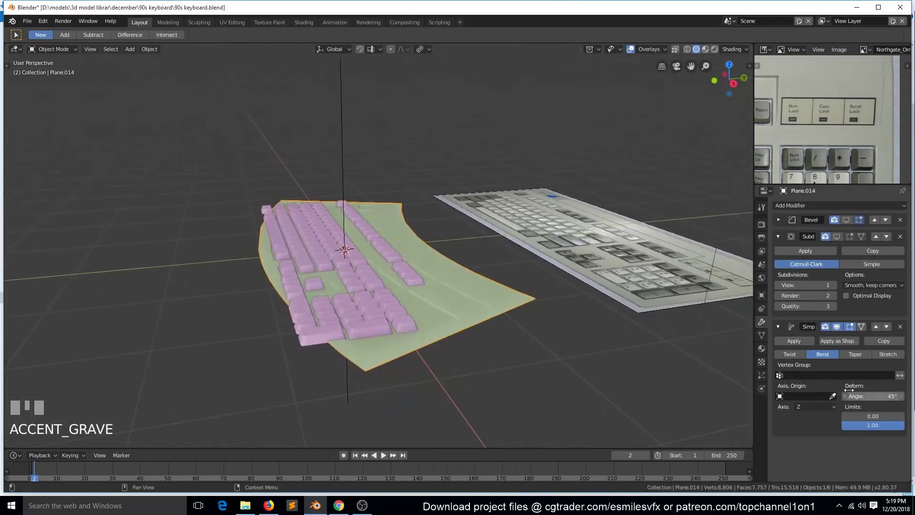
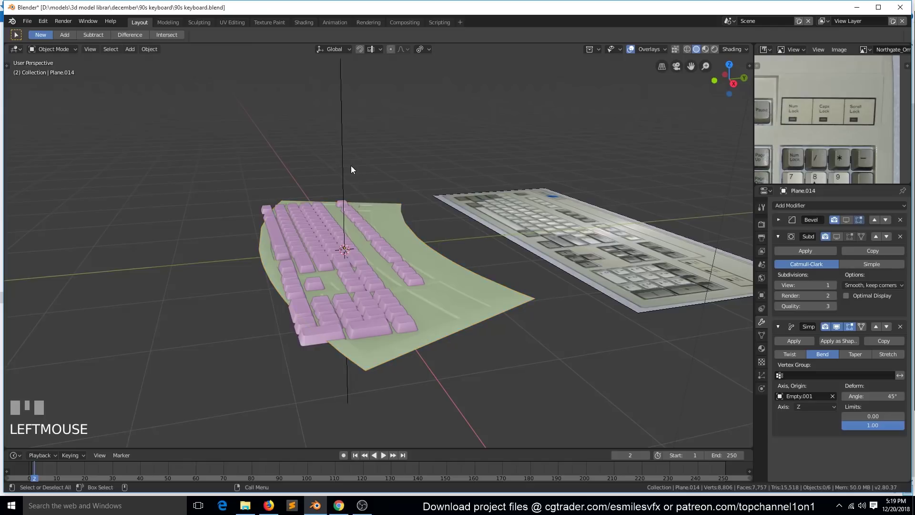
pyautogui.press('r')
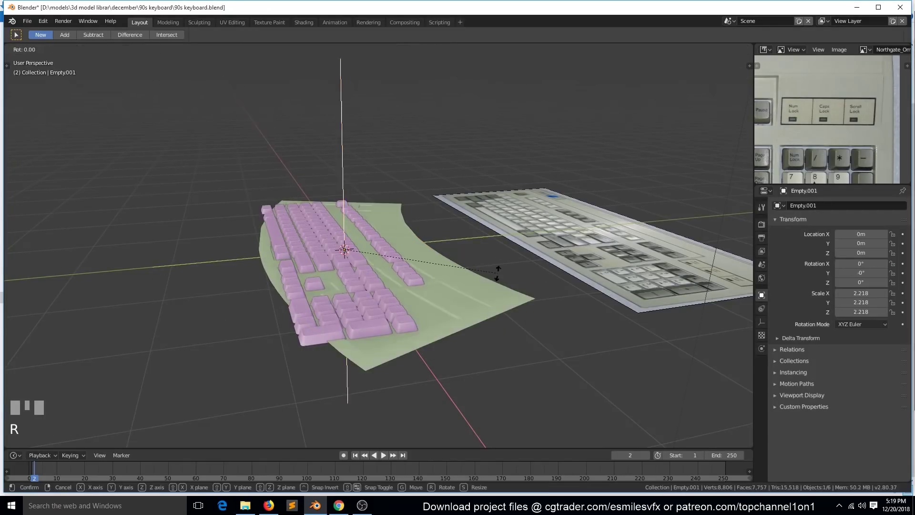
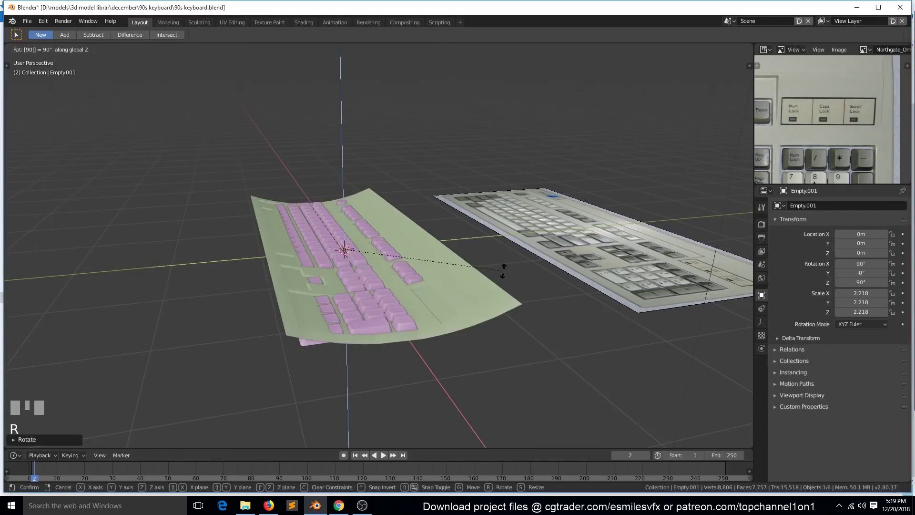
pyautogui.press('KP_1')
pyautogui.scroll(3)
pyautogui.press('z')
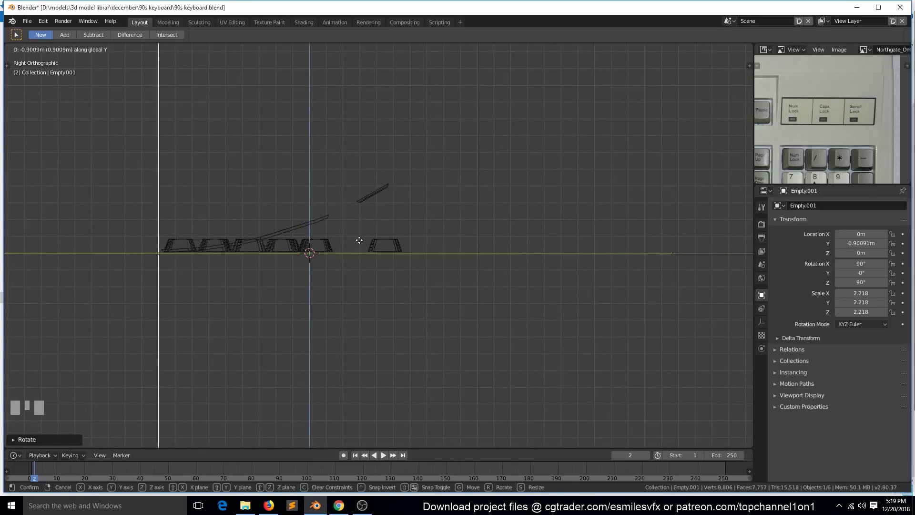
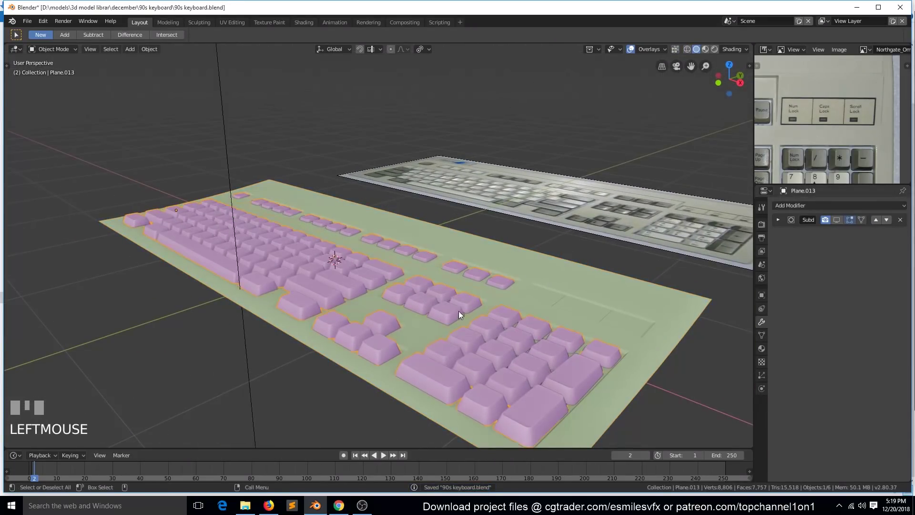
pyautogui.moveTo(796, 366); pyautogui.dragTo(385, 282)
pyautogui.press('`')
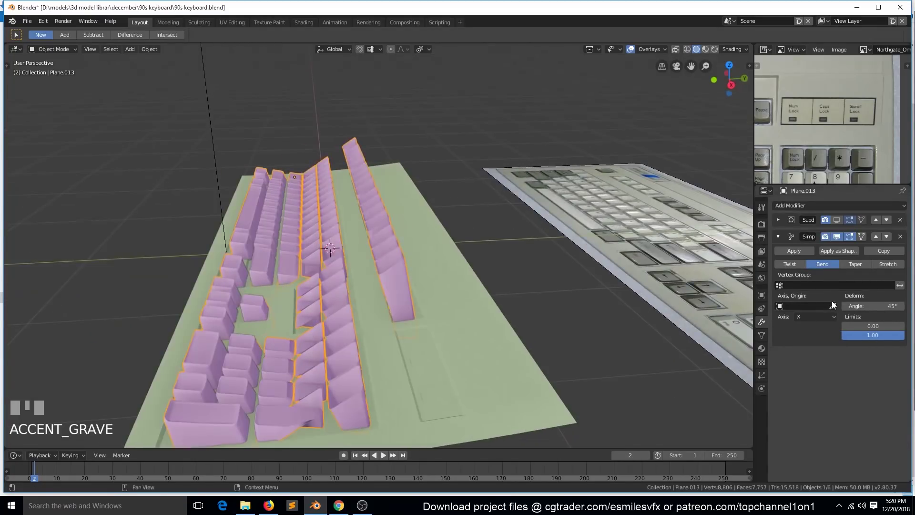
pyautogui.click(836, 303)
pyautogui.press('`')
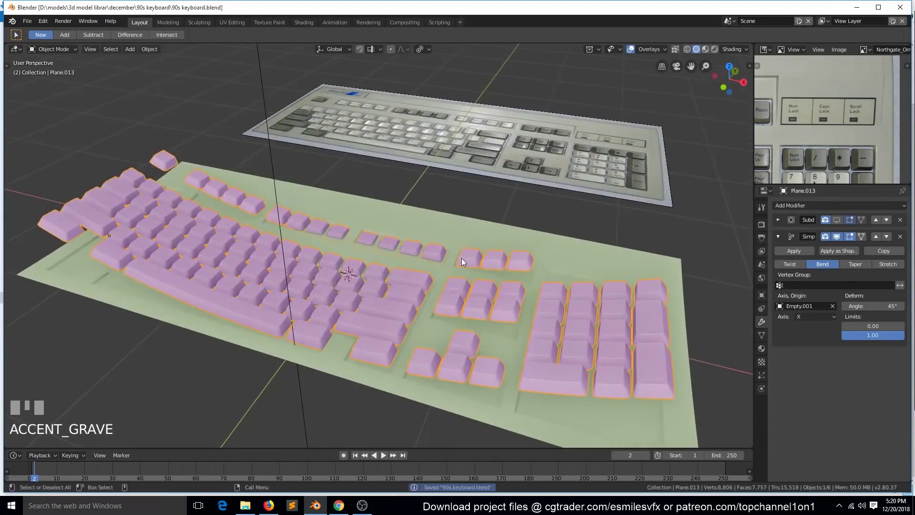
pyautogui.press('ctrl+a')
pyautogui.press('`')
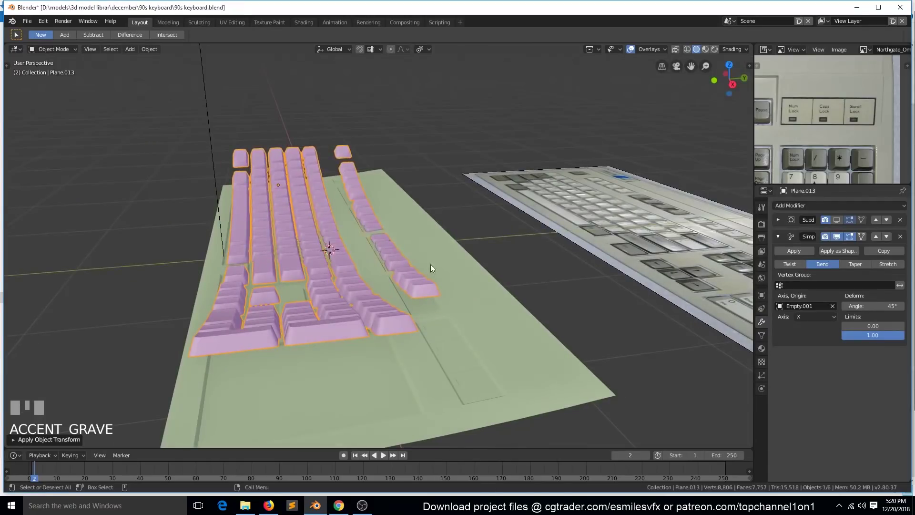
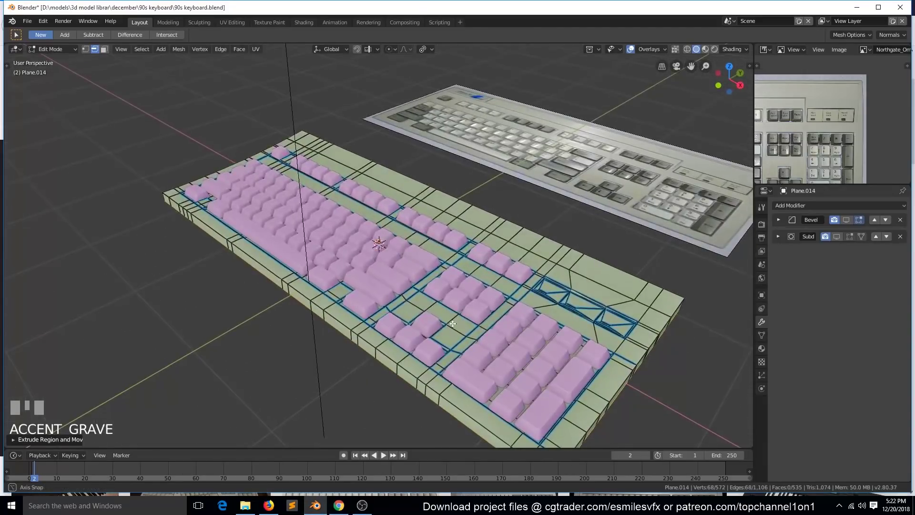
# Step: Enter Edit Mode on the base and select its bottom vertices from the right side view
pyautogui.scroll(-3)
pyautogui.press('KP_7')
pyautogui.scroll(-3)
pyautogui.scroll(3)
pyautogui.scroll(-3)
pyautogui.press('Tab')
pyautogui.scroll(3)
pyautogui.press('`')
pyautogui.press('KP_1')
pyautogui.scroll(3)
pyautogui.press('Tab')
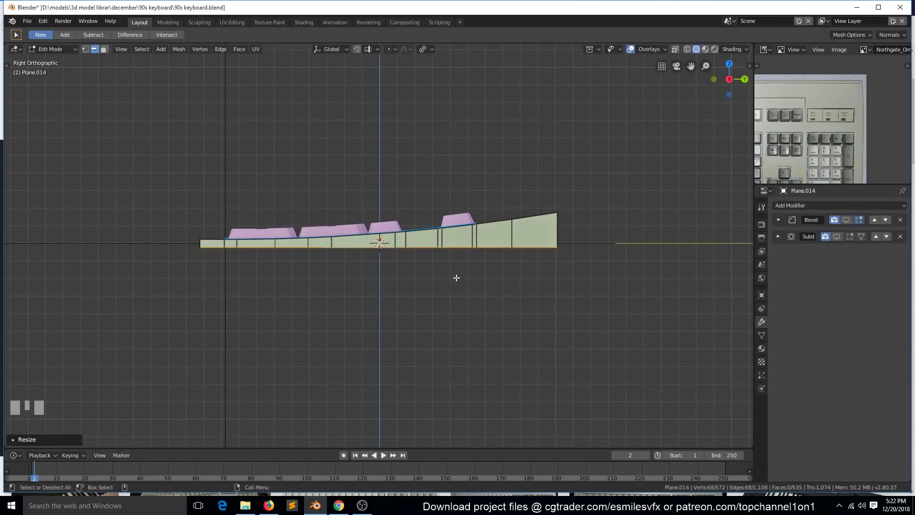
pyautogui.press('Tab')
pyautogui.press('`')
pyautogui.scroll(-3)
# Step: Scale the bottom vertices to 0 along Z for a flat underside and a sloped wedge profile
pyautogui.press('Tab')
pyautogui.press('`')
pyautogui.press('ctrl+z')
pyautogui.press('KP_1')
pyautogui.scroll(3)
pyautogui.press('s')
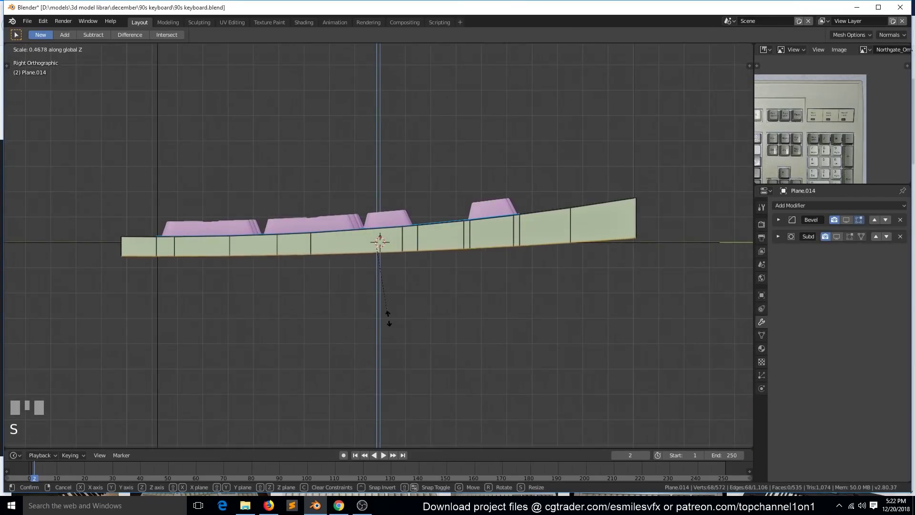
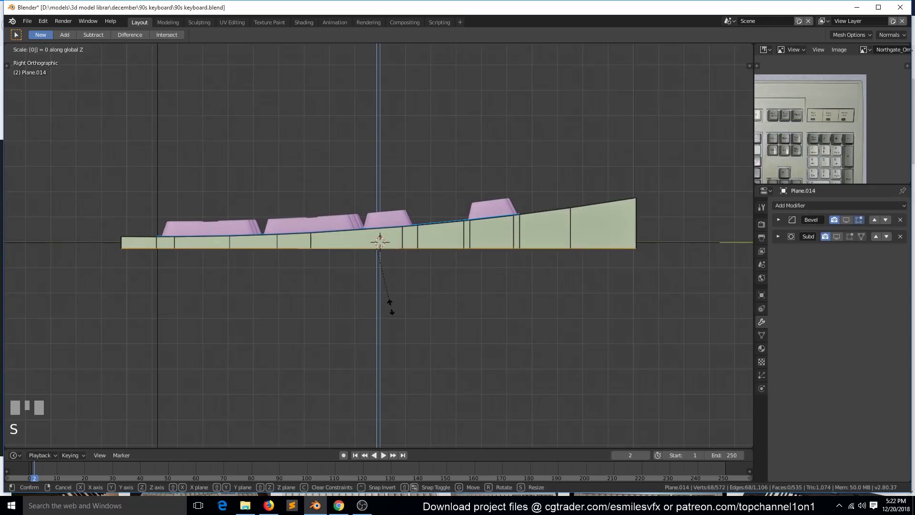
pyautogui.press('`')
pyautogui.scroll(-3)
pyautogui.press('alt+a')
pyautogui.press('`')
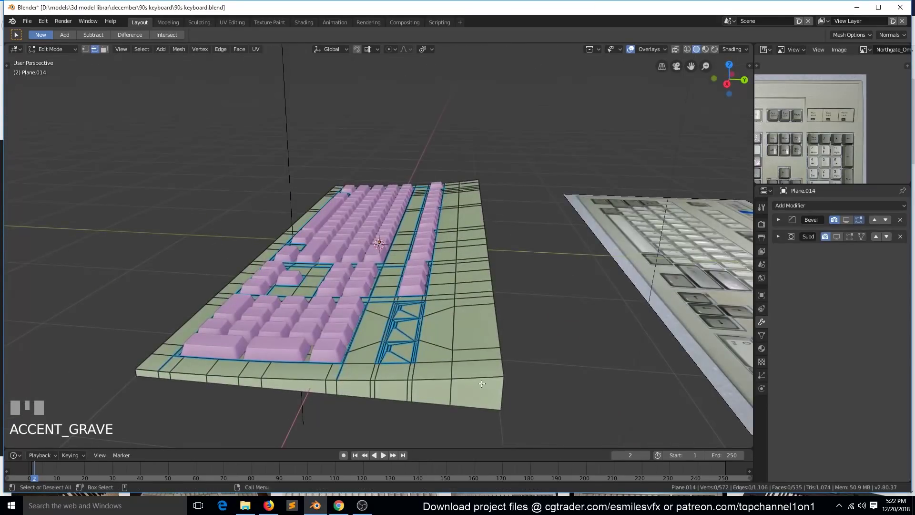
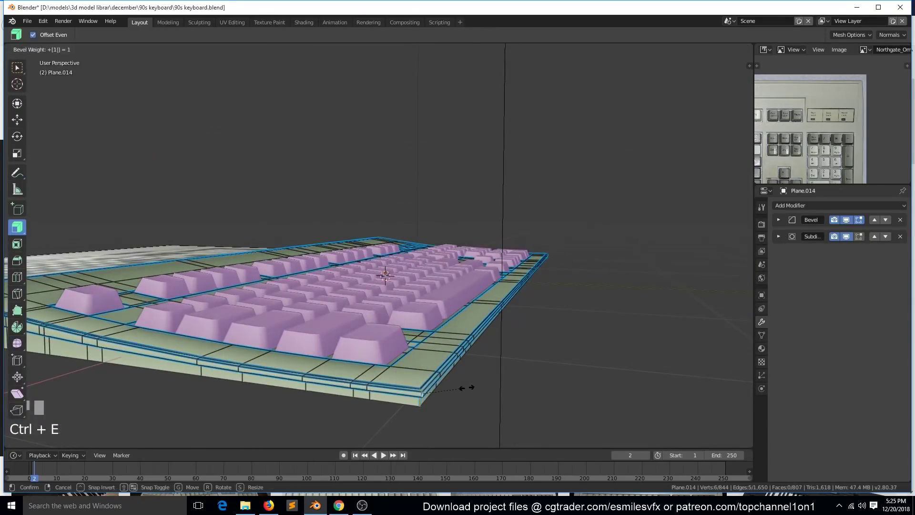
# Step: Confirm bevel weight 1 on the border edges and check the rounded base in Object Mode
pyautogui.press('alt+a')
pyautogui.press('`')
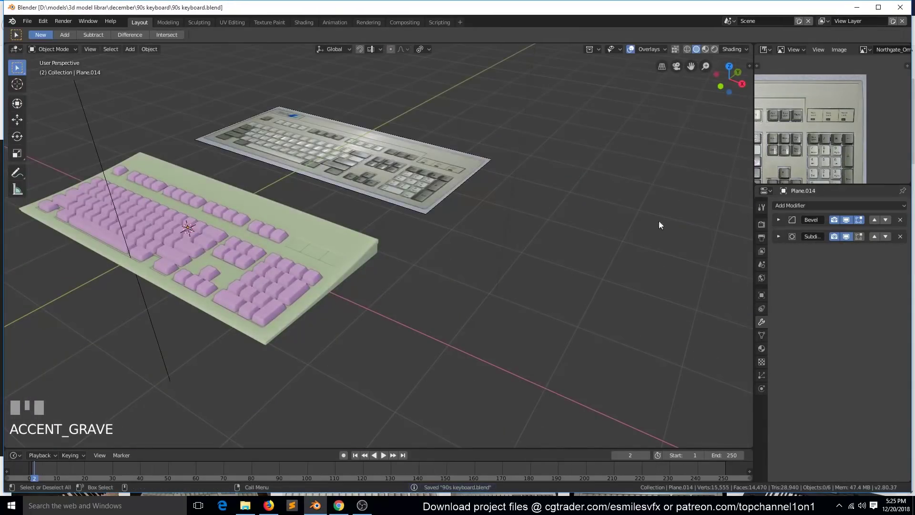
pyautogui.click(365, 263)
pyautogui.press('KP_Decimal')
pyautogui.scroll(3)
pyautogui.press('alt+a')
pyautogui.press('`')
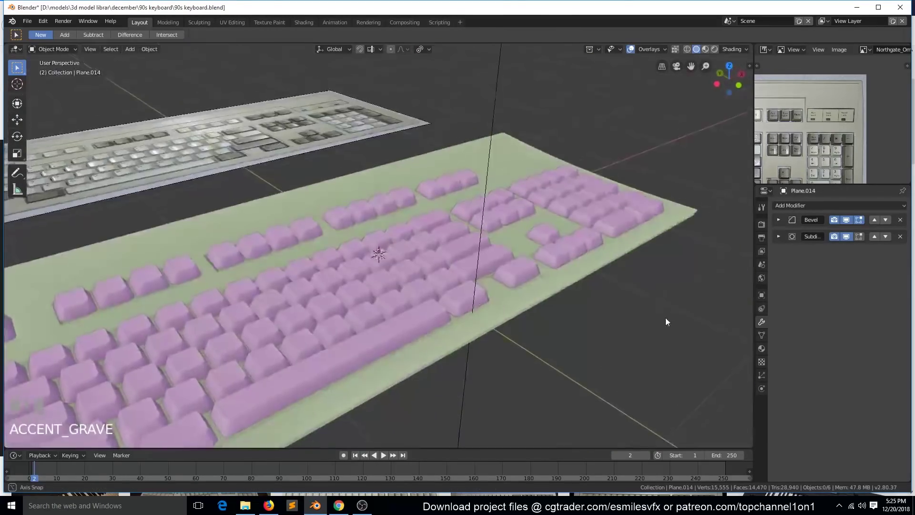
pyautogui.scroll(-3)
# Step: Slide the edge loop near the base's back edge closer to the border in top view
pyautogui.press('KP_7')
pyautogui.scroll(-3)
pyautogui.scroll(3)
pyautogui.press('Tab')
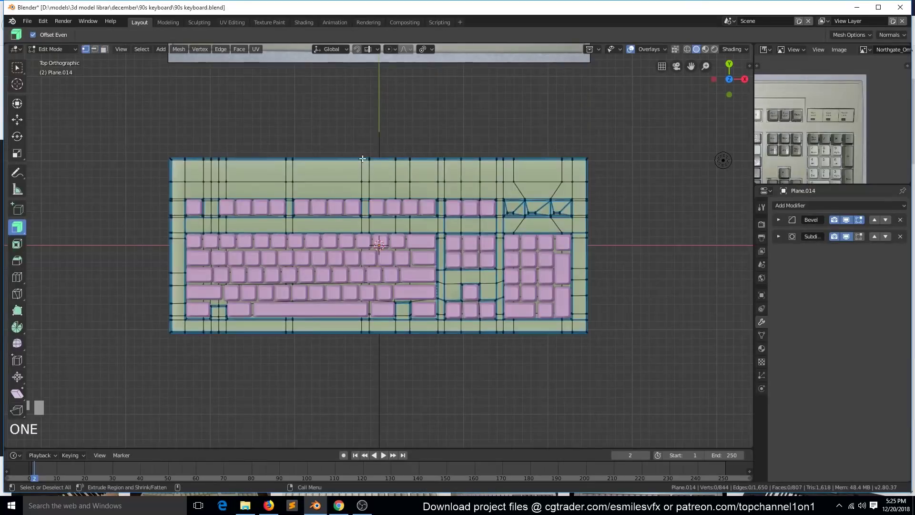
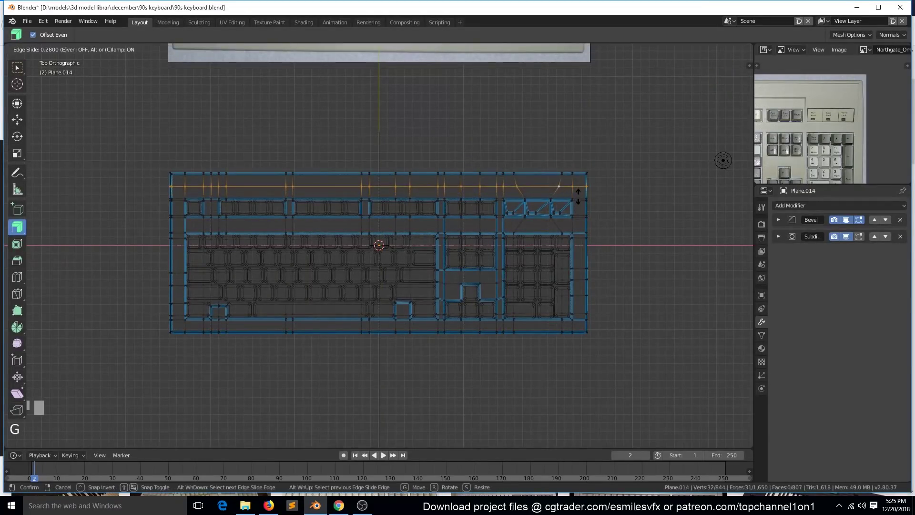
pyautogui.press('`')
pyautogui.scroll(3)
pyautogui.press('`')
# Step: Return to Object Mode and inspect the tighter rear curve of the base
pyautogui.scroll(-3)
pyautogui.press('`')
pyautogui.press('Tab')
pyautogui.press('Tab')
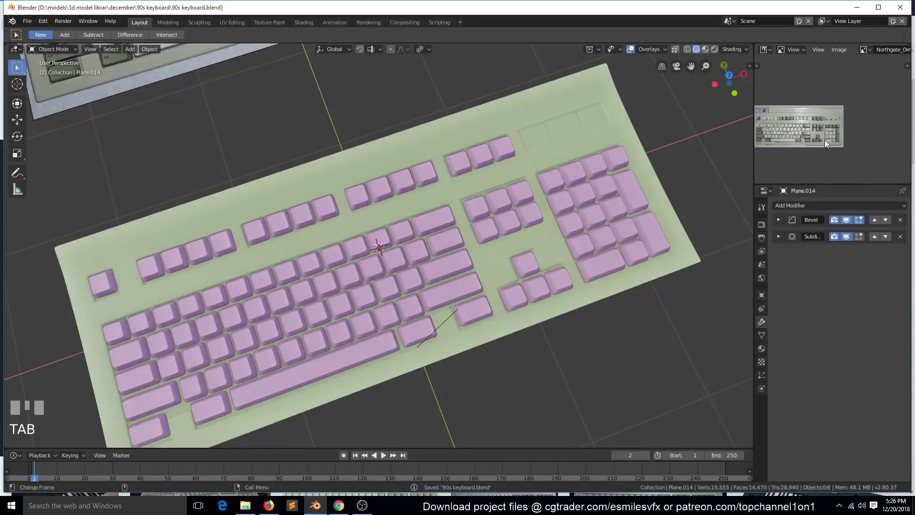
pyautogui.scroll(3)
pyautogui.scroll(-3)
pyautogui.press('`')
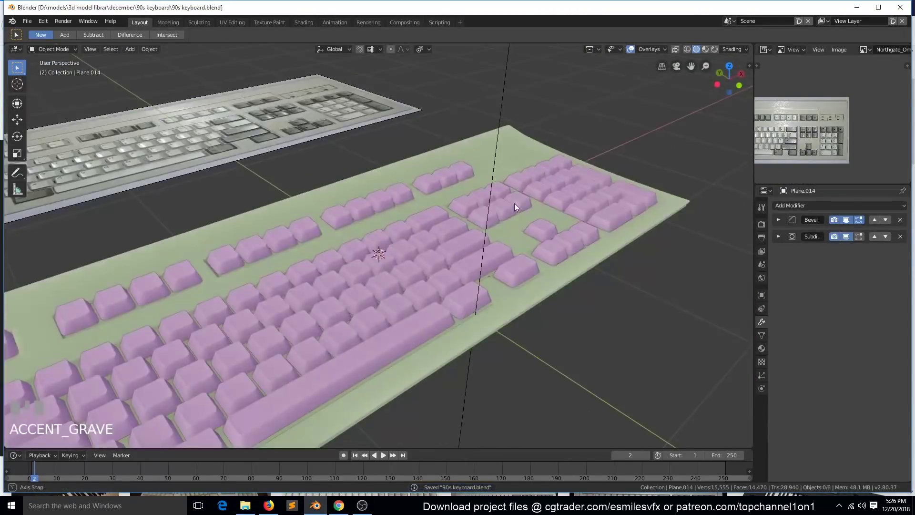
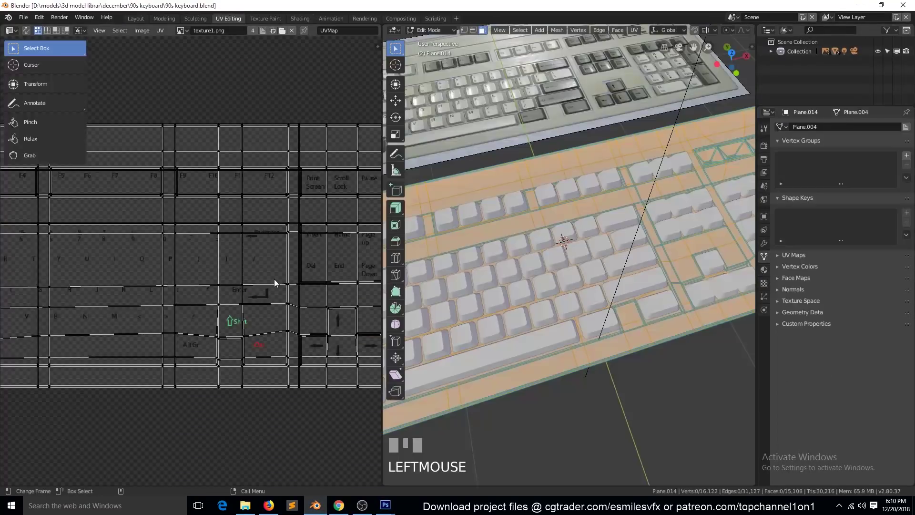
# Step: Hide all unselected keyboard geometry so only the selected part remains visible
pyautogui.press('alt+r')
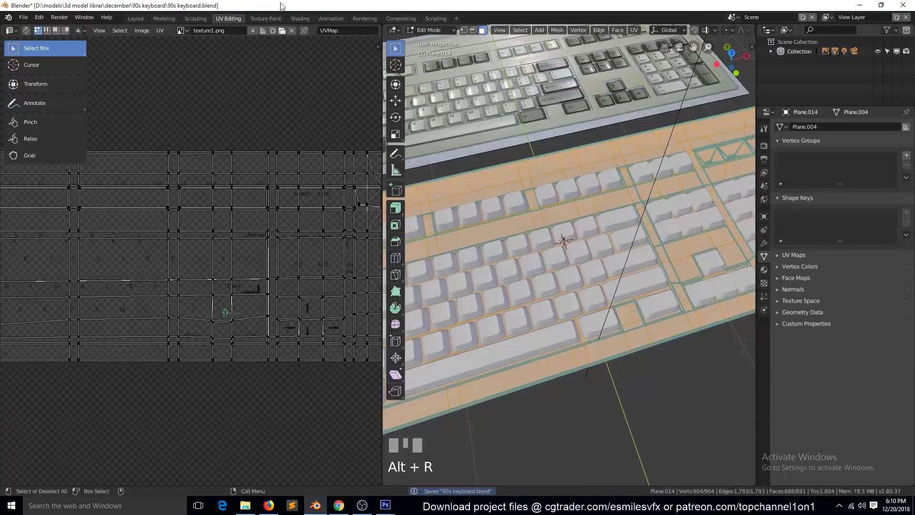